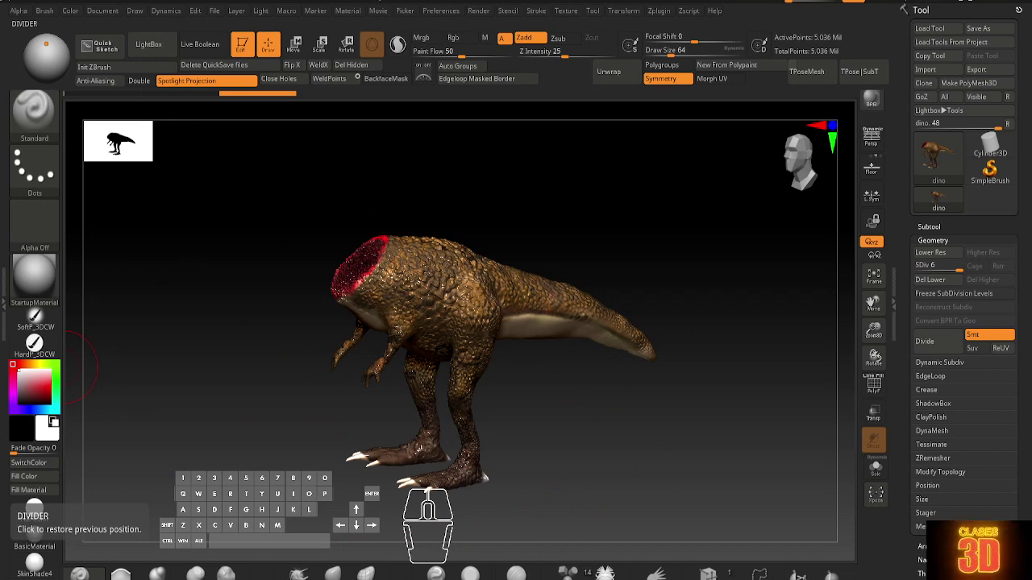
Restore the previous ZBrush interface layout with the left shelf visible
double_click(10, 293)
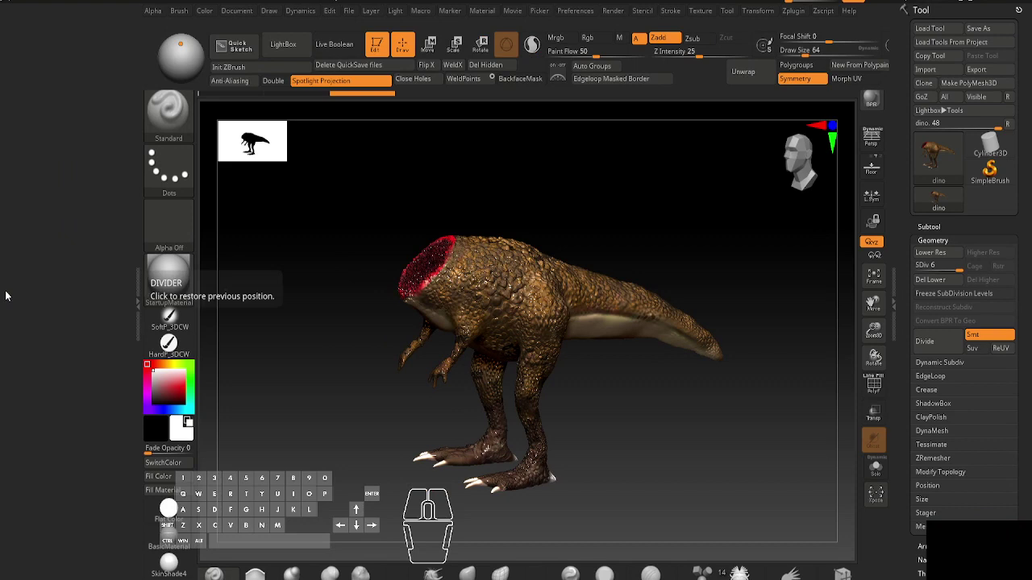
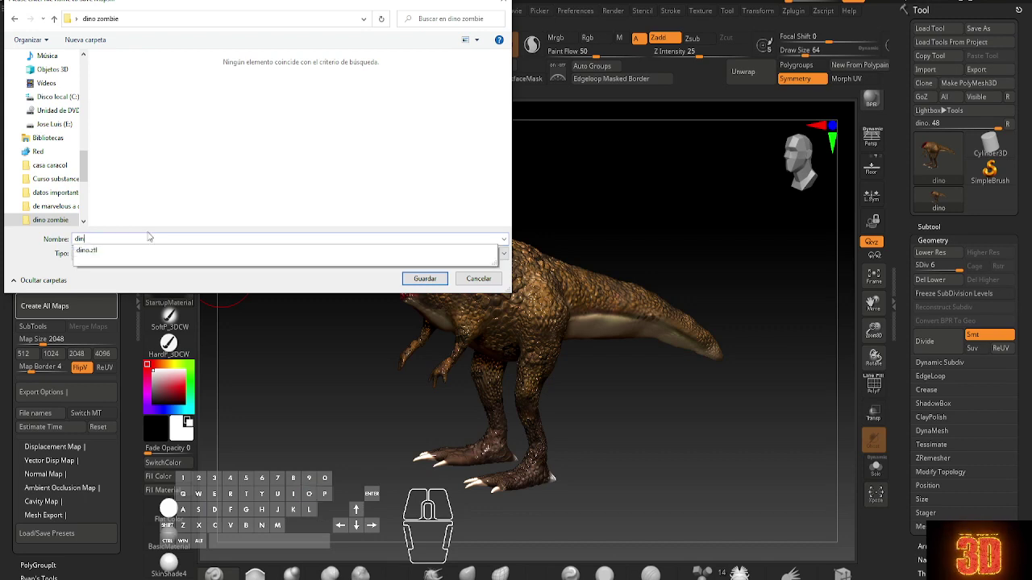
Confirm saving the exported dino maps under the name dino
key(o)
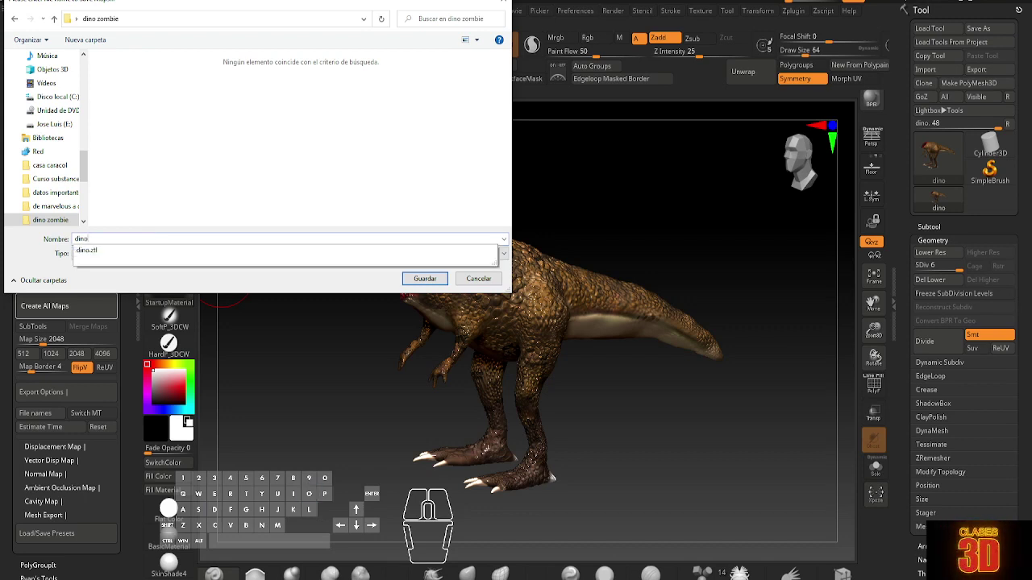
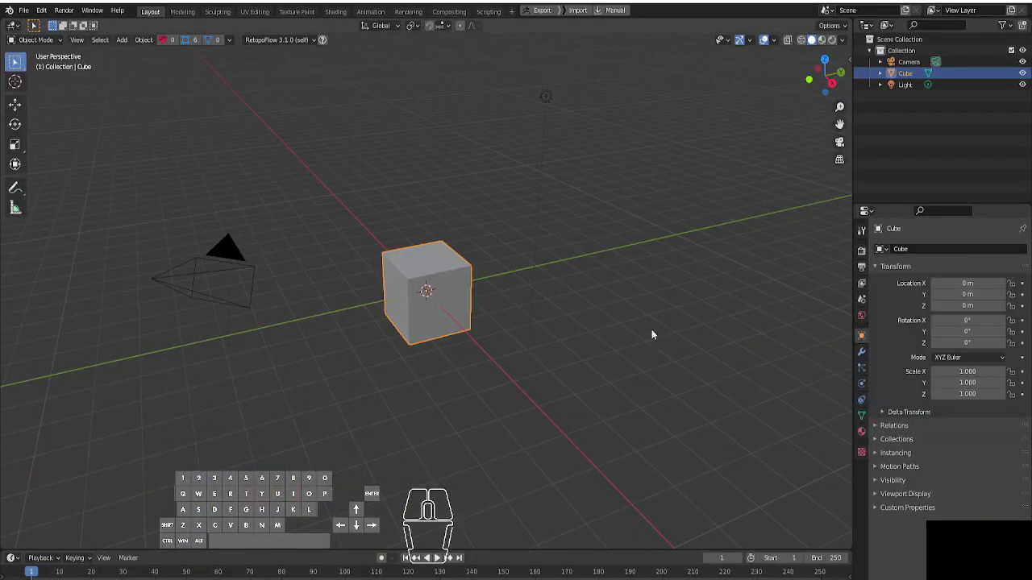
Delete the default cube and start a Wavefront OBJ import for the dino
click(439, 312)
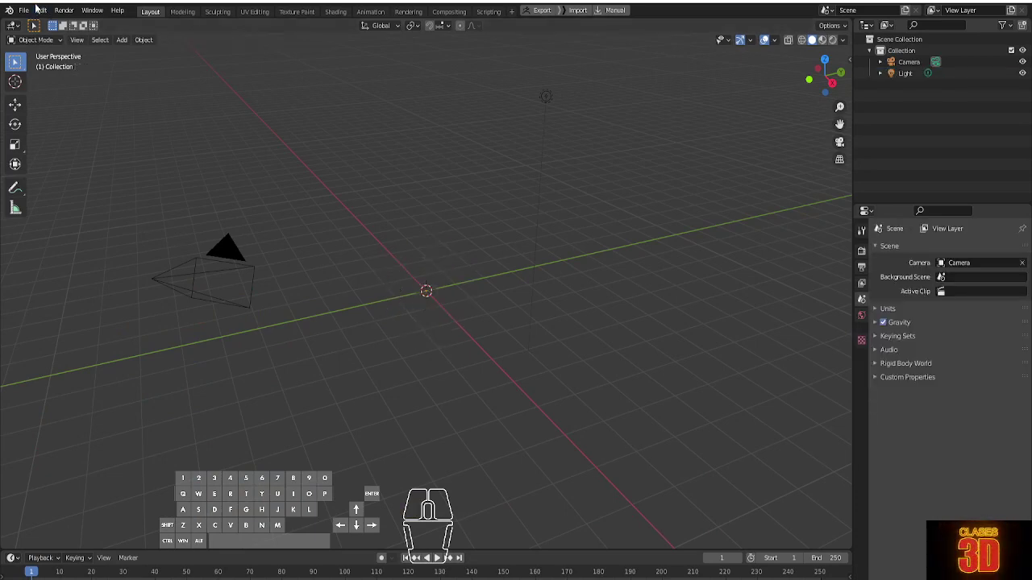
click(35, 12)
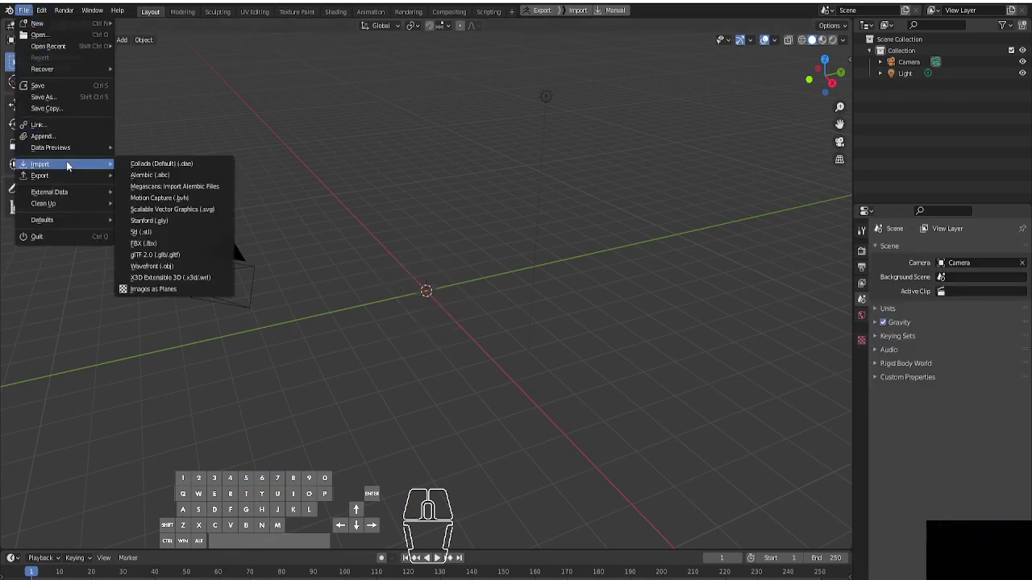
click(169, 264)
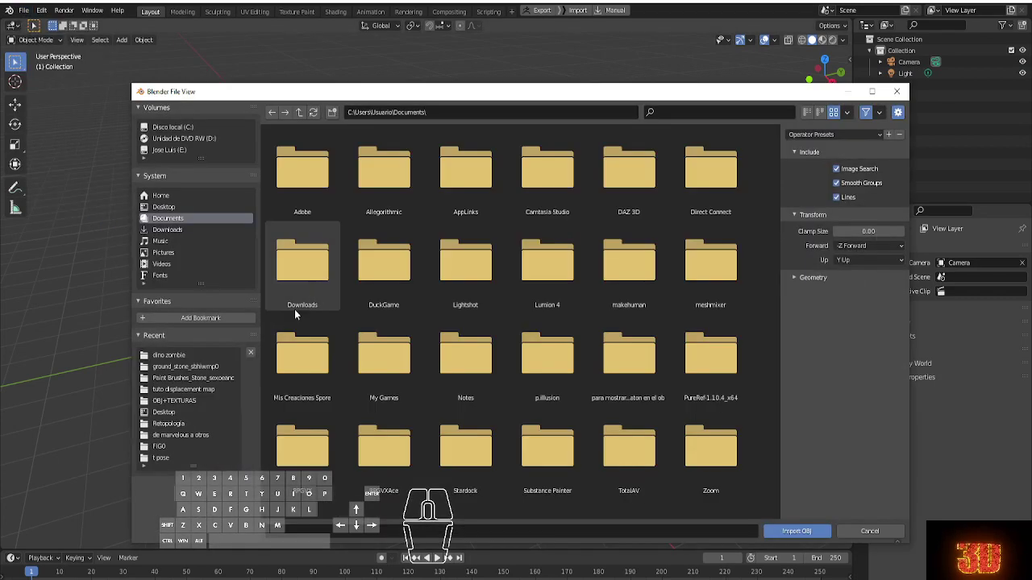
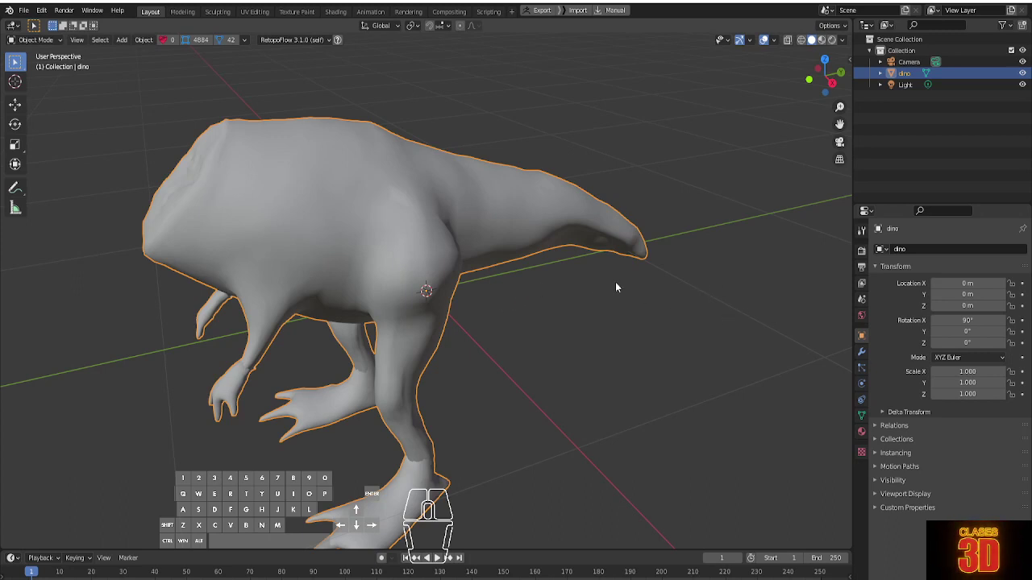
scroll(down, 3)
middle_click(610, 254)
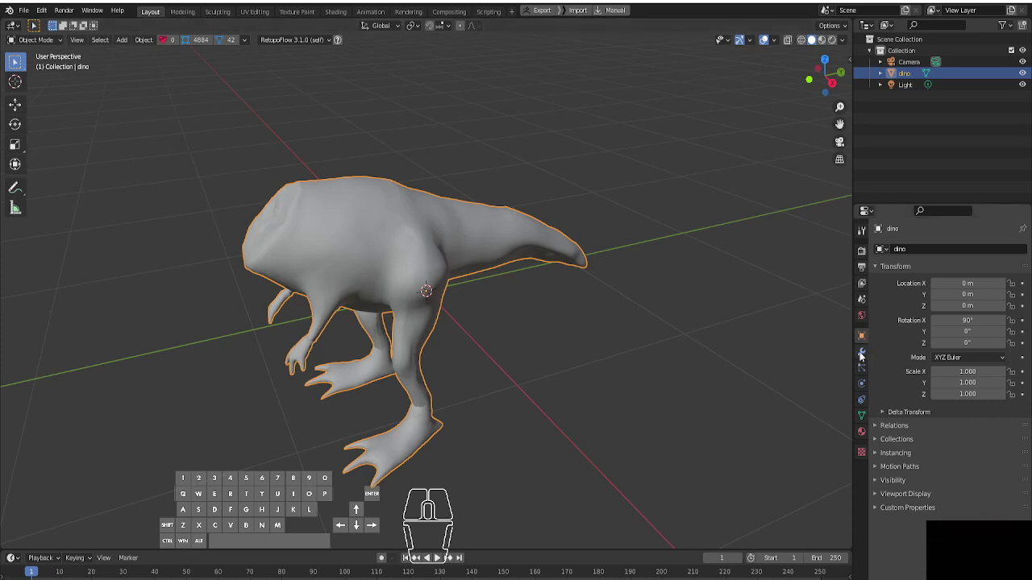
Add a Displace modifier to the dino with a new texture and midlevel 0
click(865, 356)
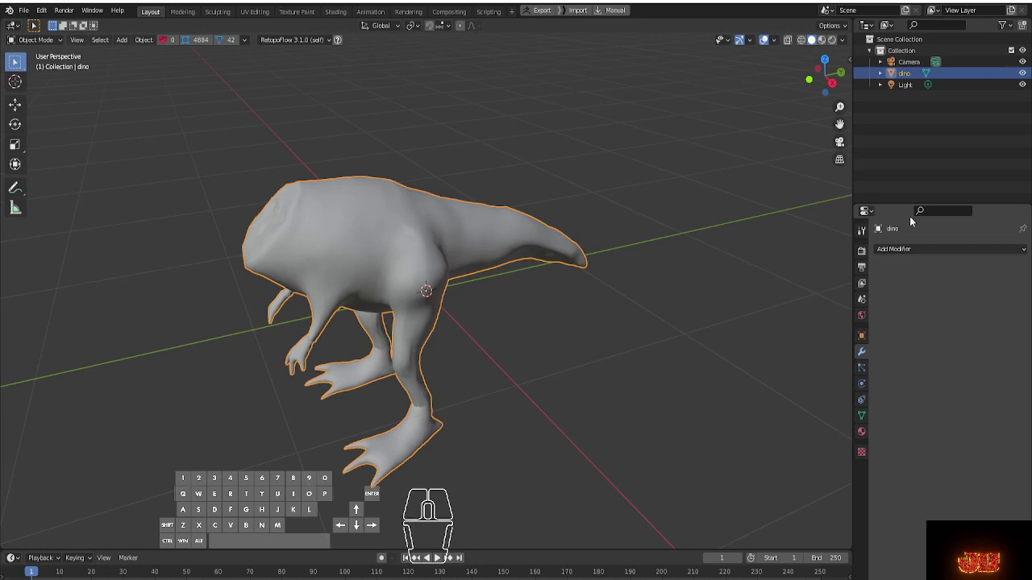
click(921, 252)
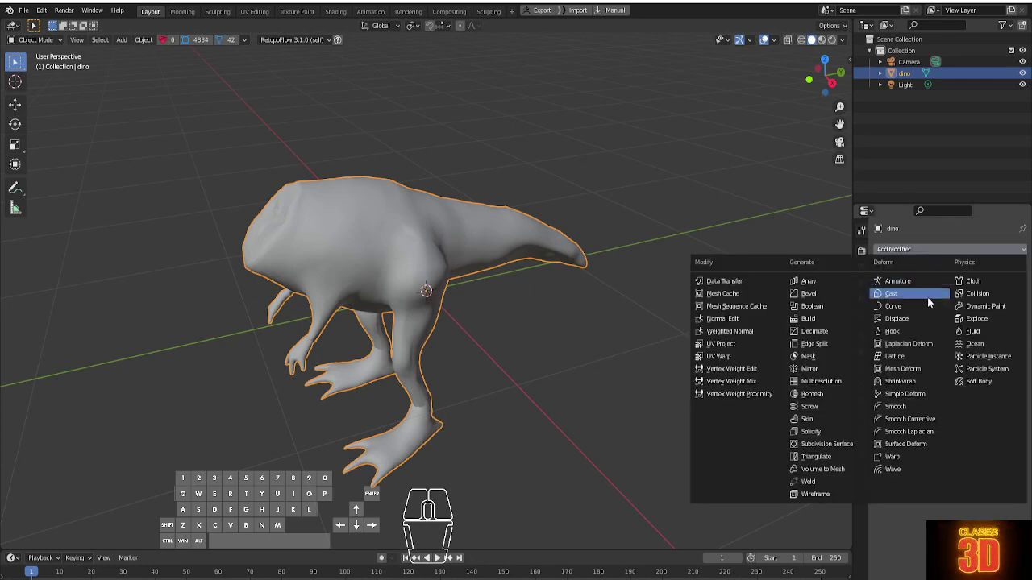
click(917, 316)
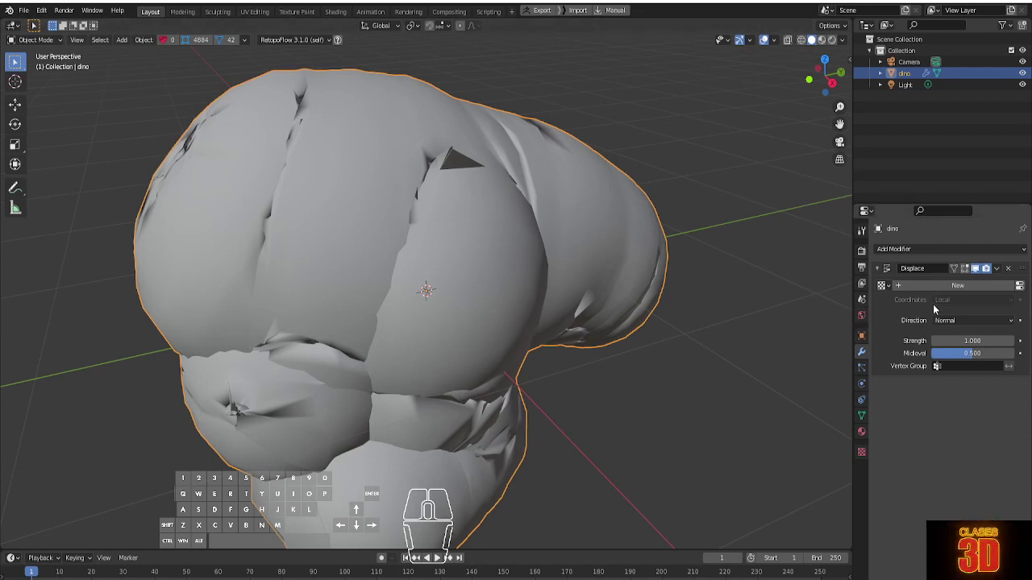
click(965, 290)
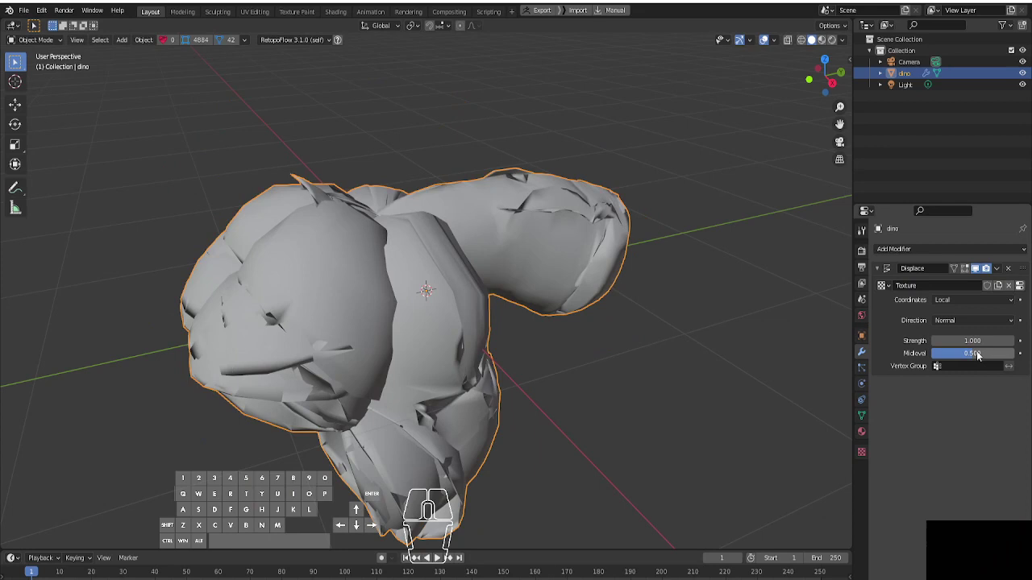
drag(974, 354, 933, 354)
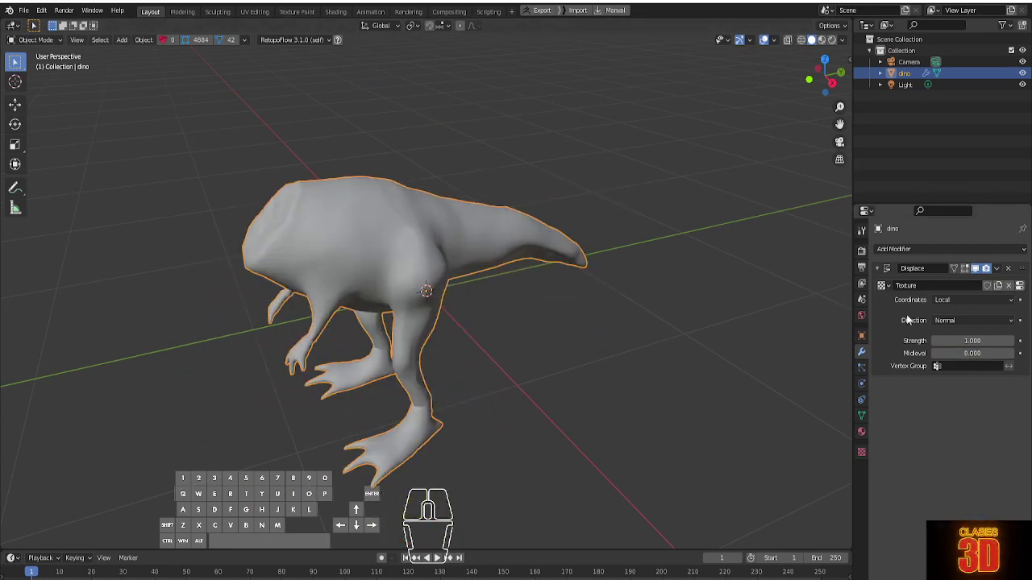
Load dino-DM_u0_v0.tif as the displacement texture's image
click(867, 450)
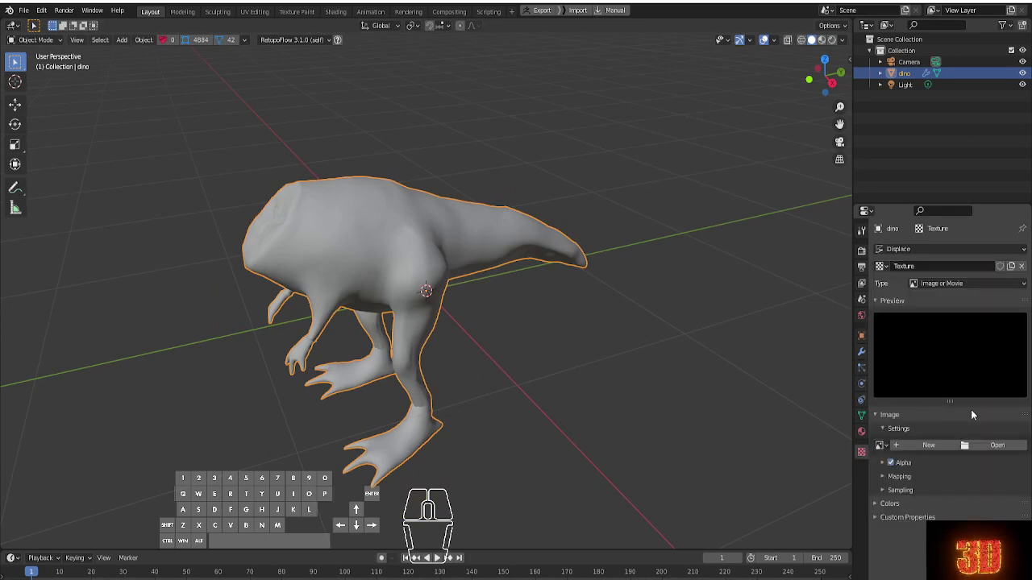
click(1001, 451)
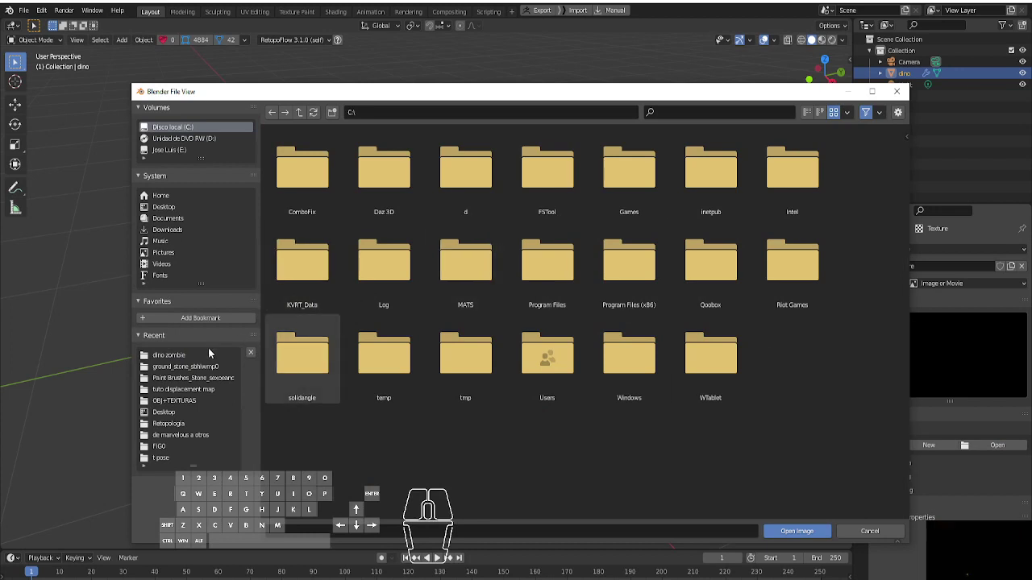
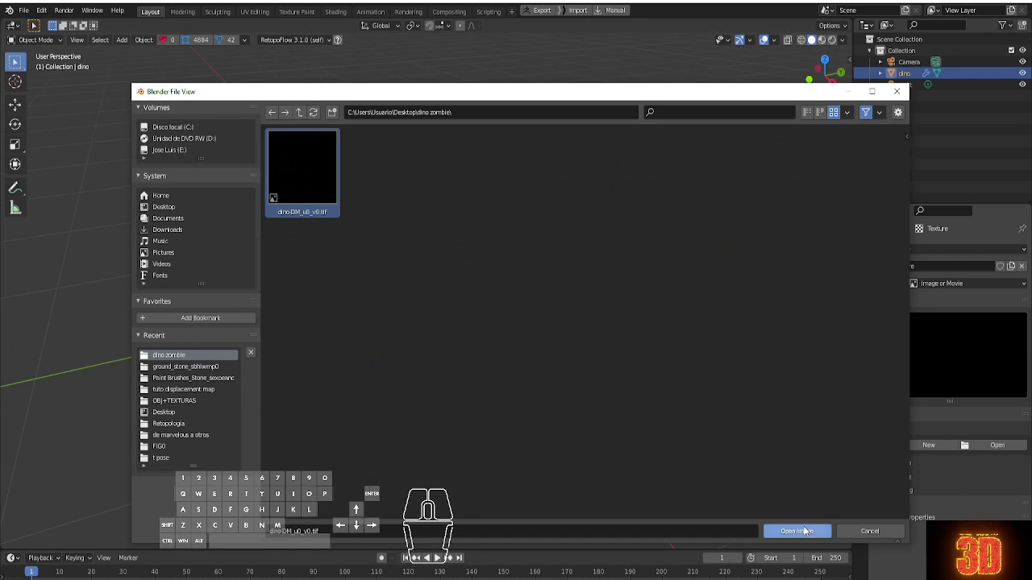
click(807, 529)
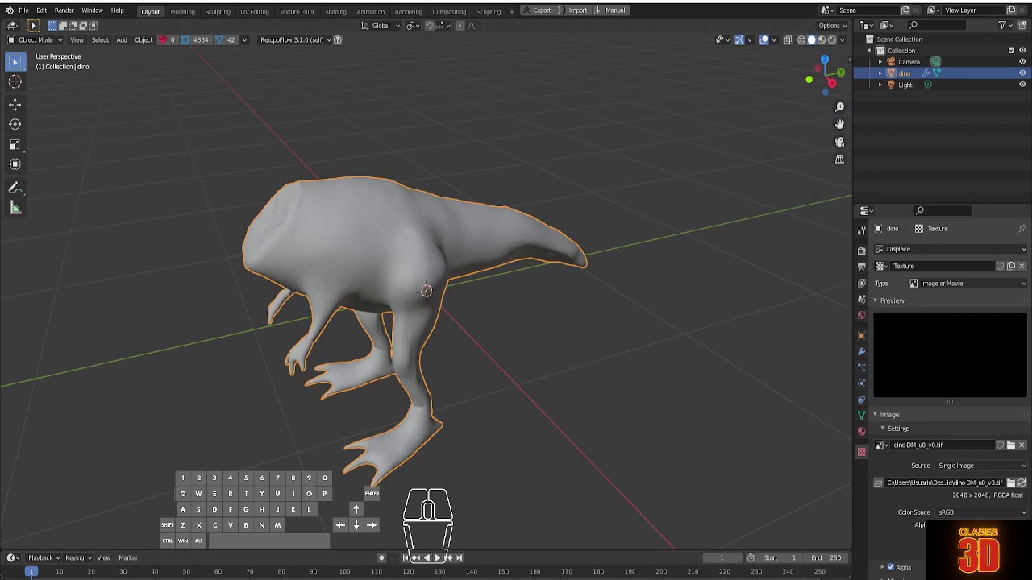
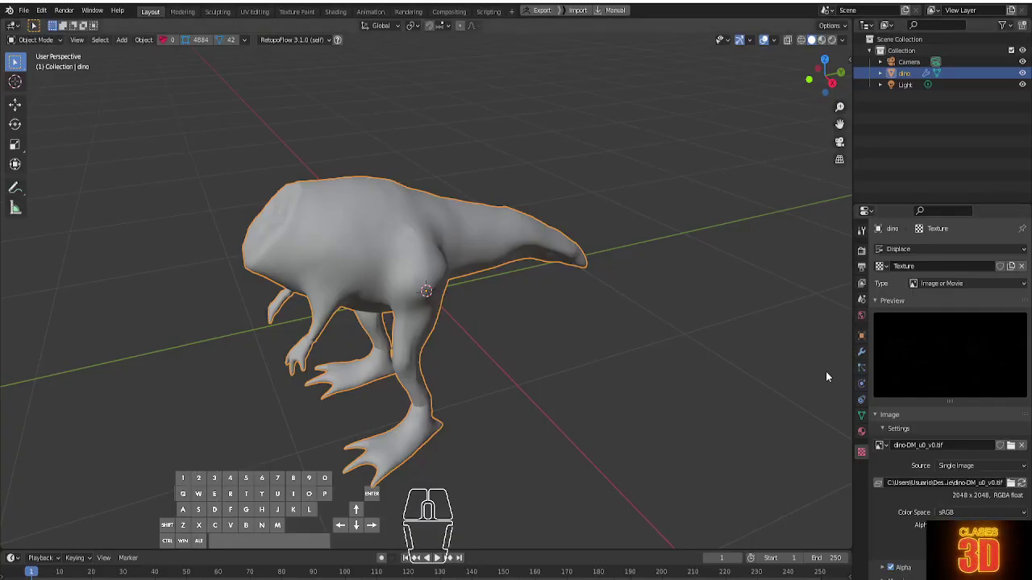
click(1018, 481)
Swap the displacement texture image to dino-DM_u0_v0.exr
click(658, 187)
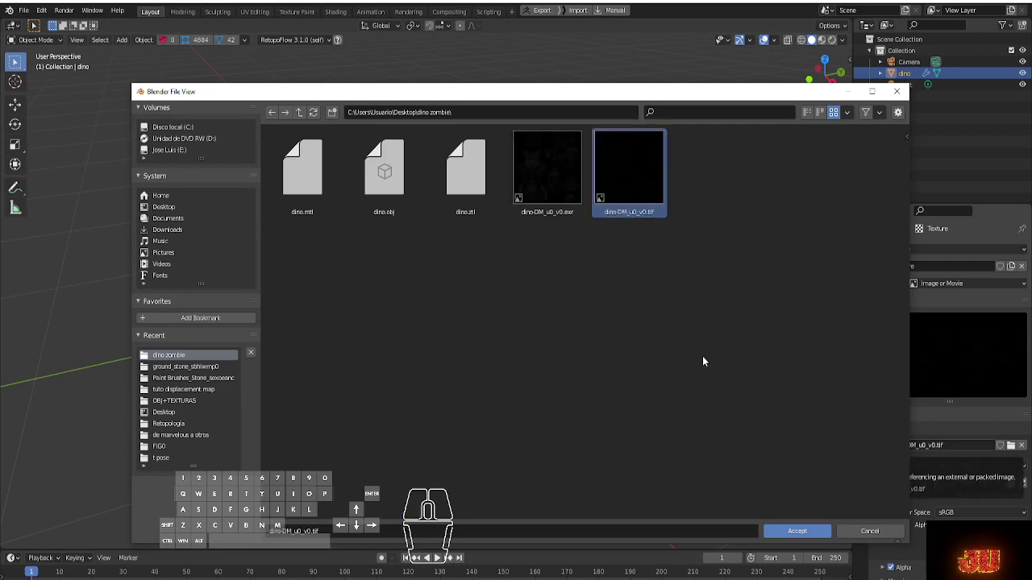
click(565, 144)
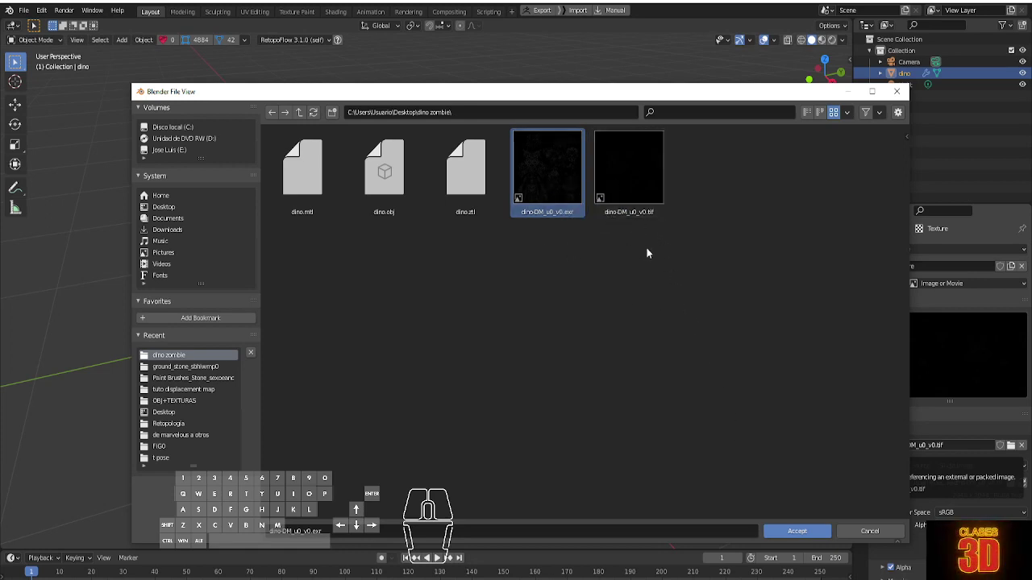
click(811, 534)
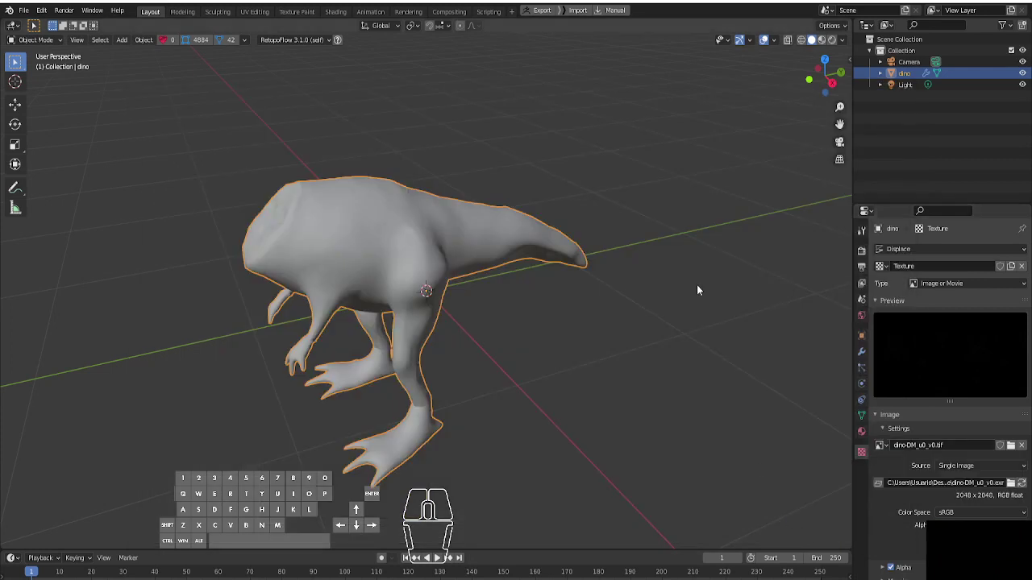
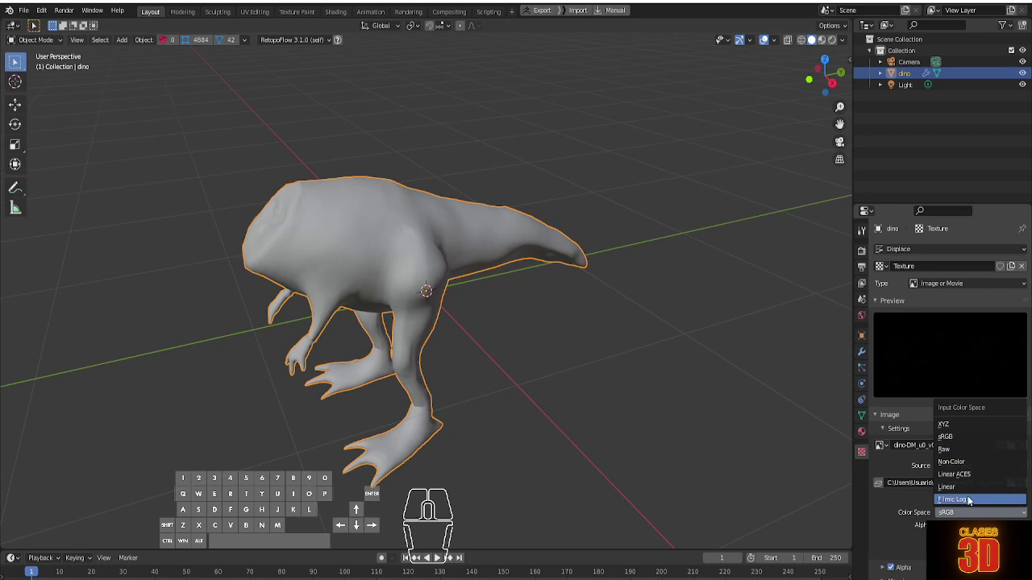
Set the EXR displacement image's colour space to Non-Color
click(964, 468)
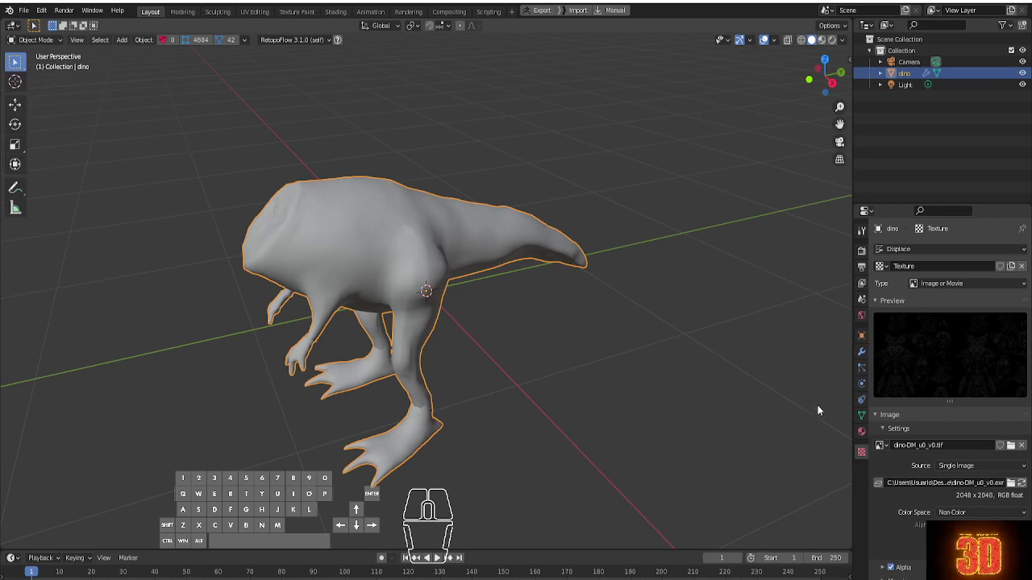
Raise the Displace modifier strength to 8.8 and inspect the lumpy surface
click(863, 352)
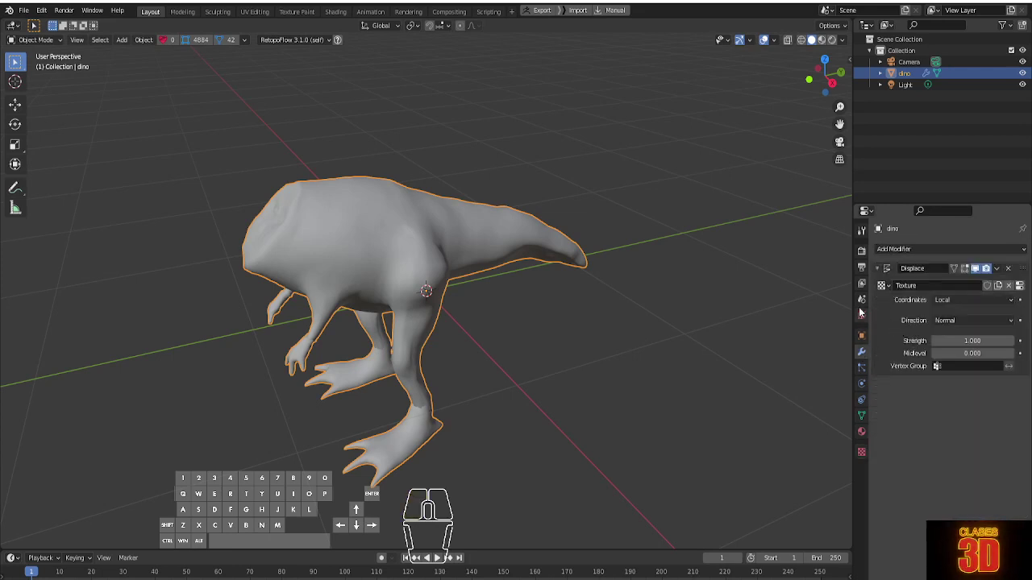
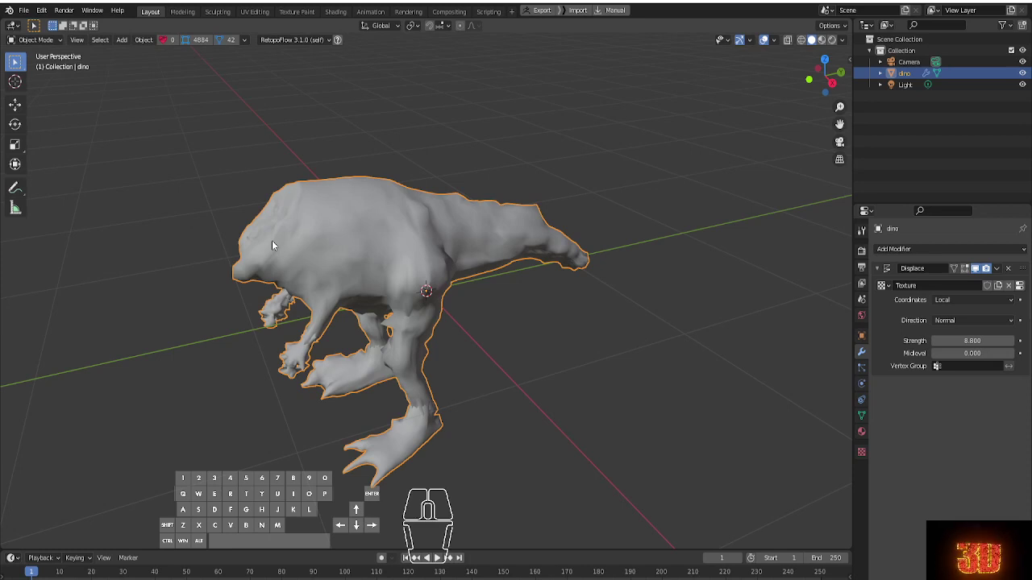
drag(498, 266, 518, 258)
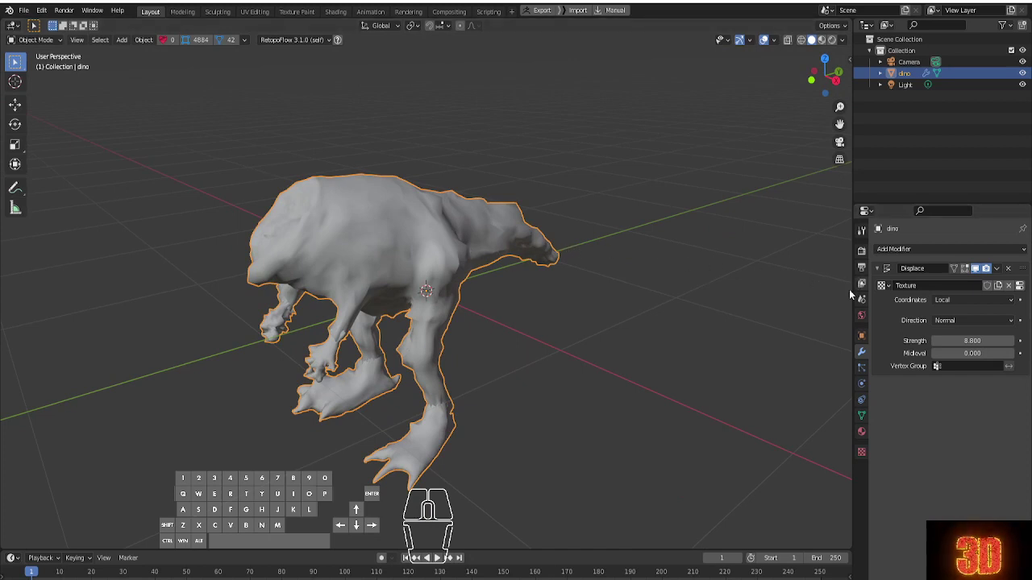
Set the Displace modifier coordinates to UV using the UVMap
click(950, 307)
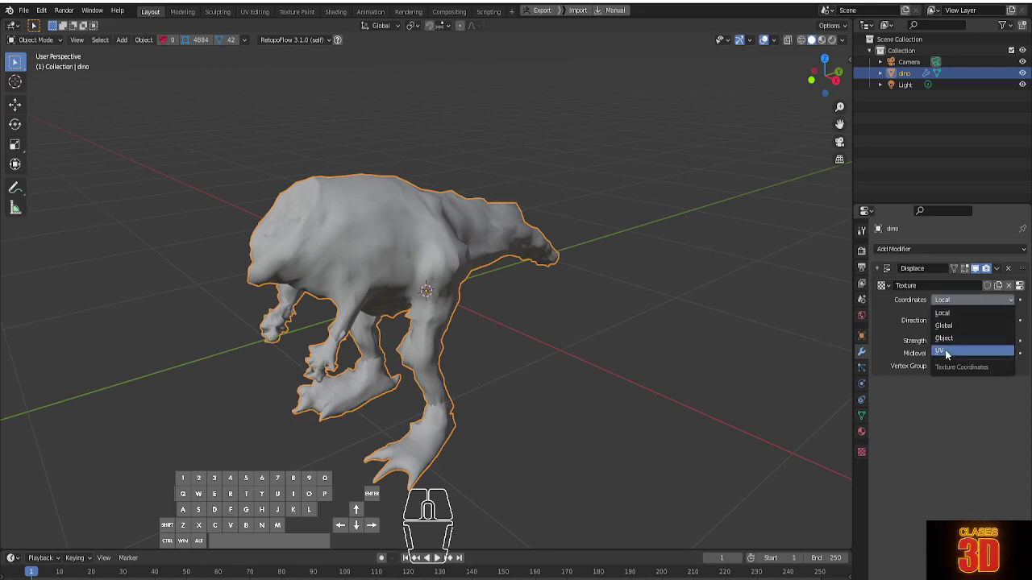
click(950, 352)
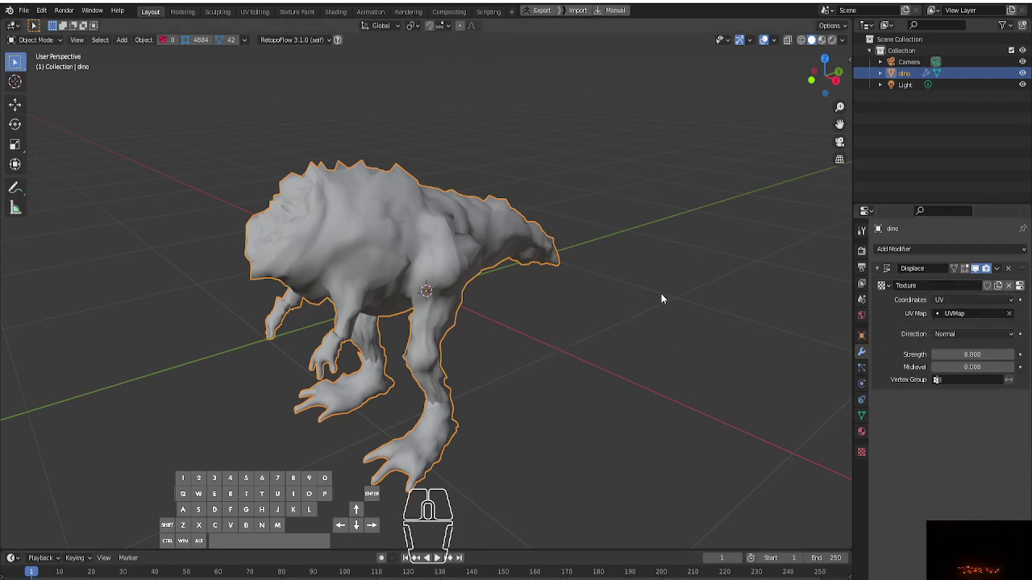
Add a Subdivision Surface modifier to the dino
click(937, 245)
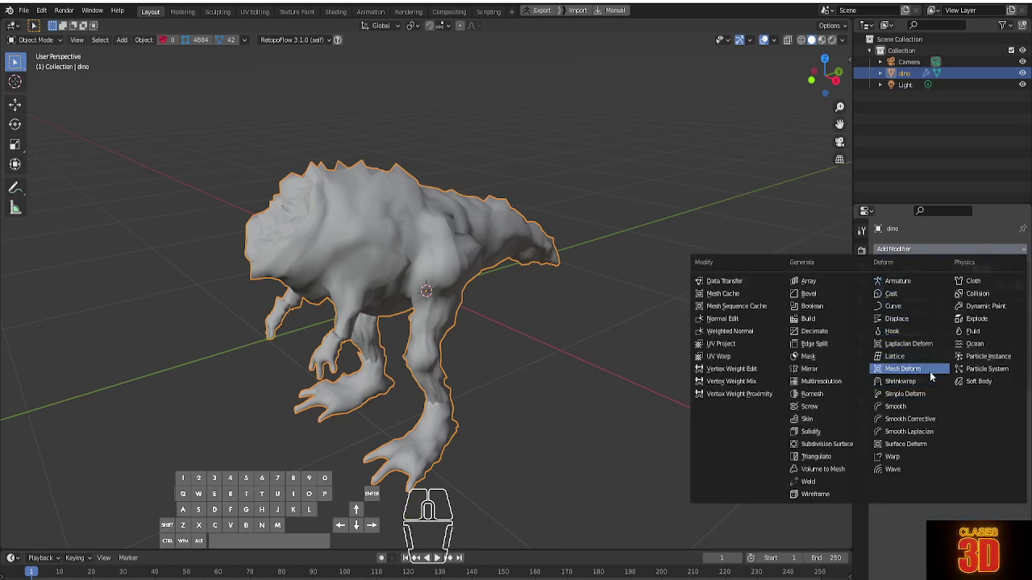
click(839, 452)
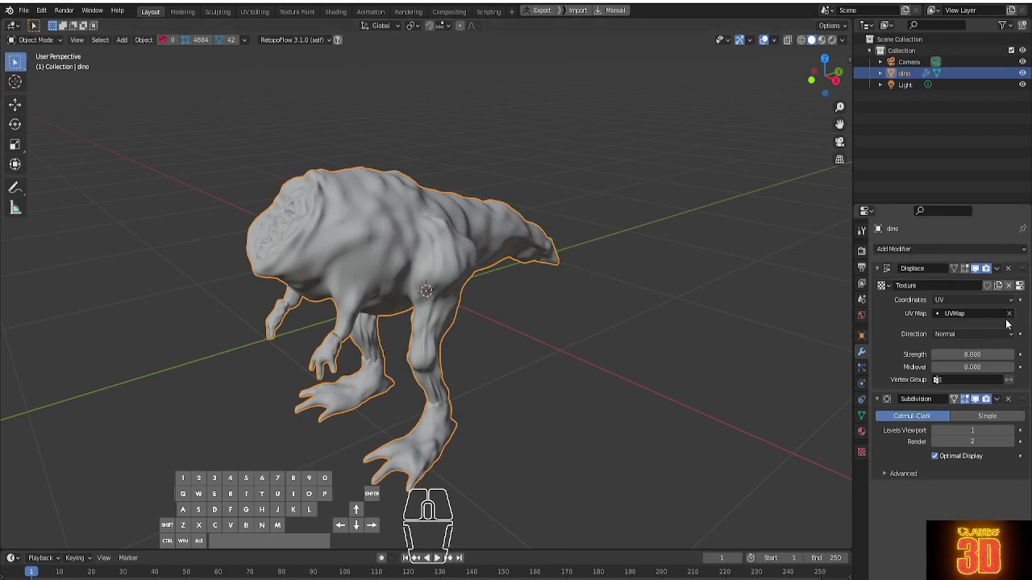
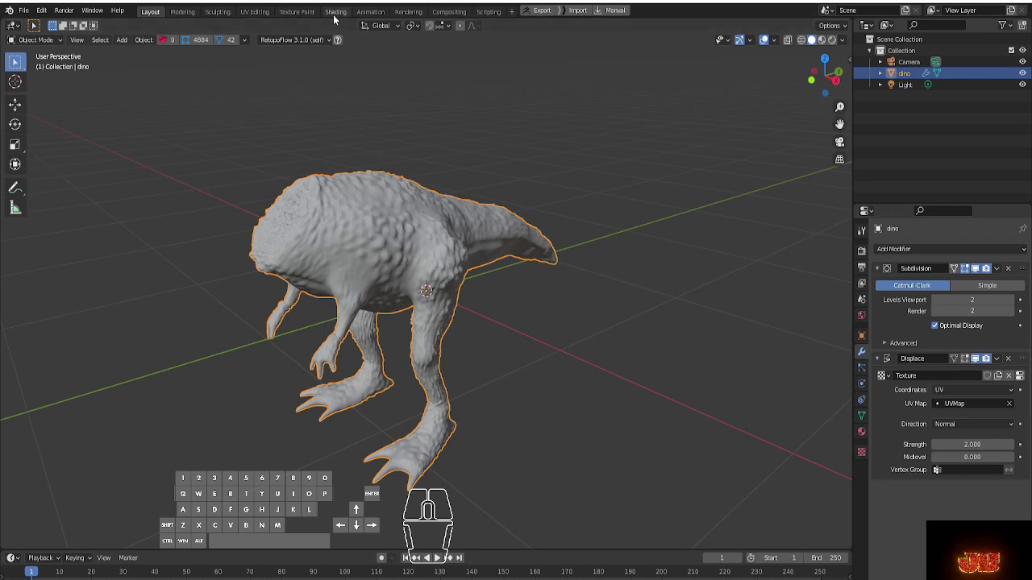
Bring up the Shading workspace with the dino centred and its material nodes in view
click(339, 19)
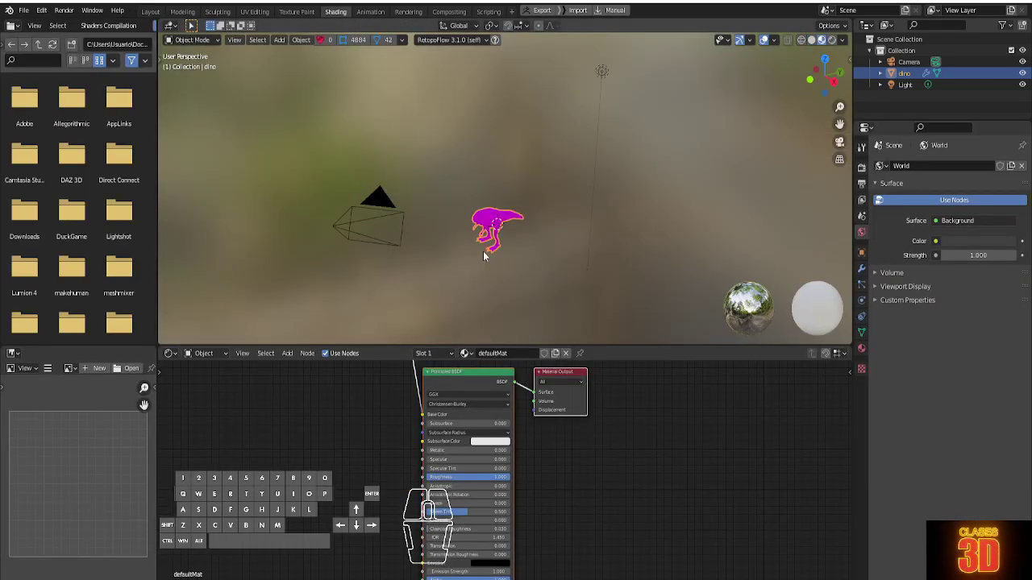
middle_click(647, 447)
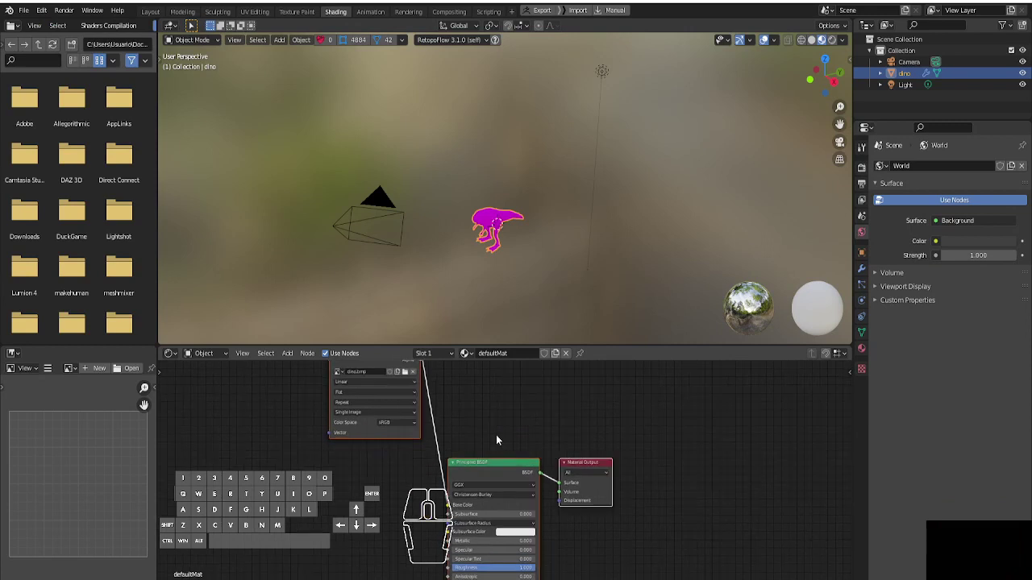
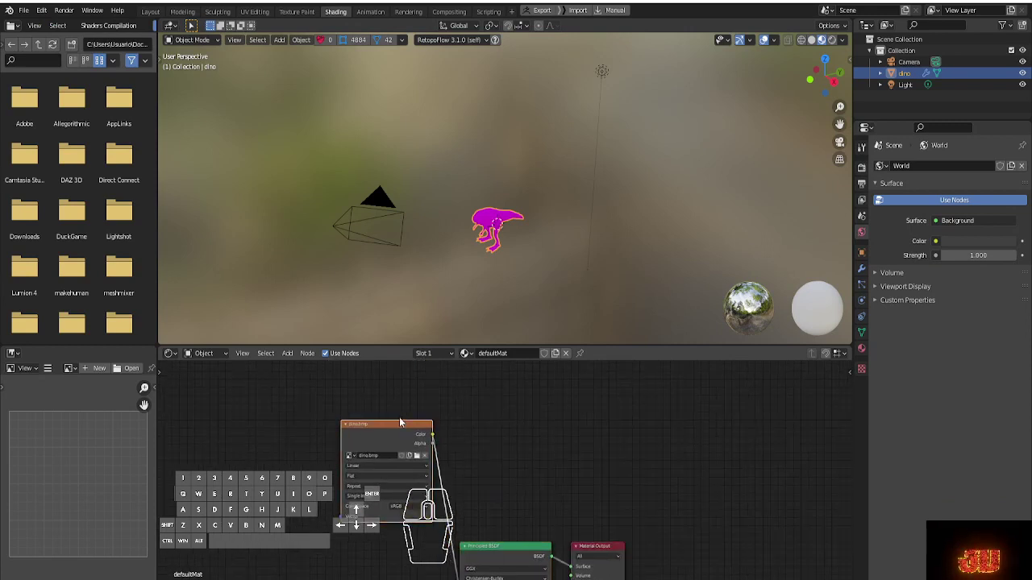
scroll(up, 3)
scroll(down, 3)
scroll(up, 3)
scroll(down, 3)
drag(471, 282, 519, 120)
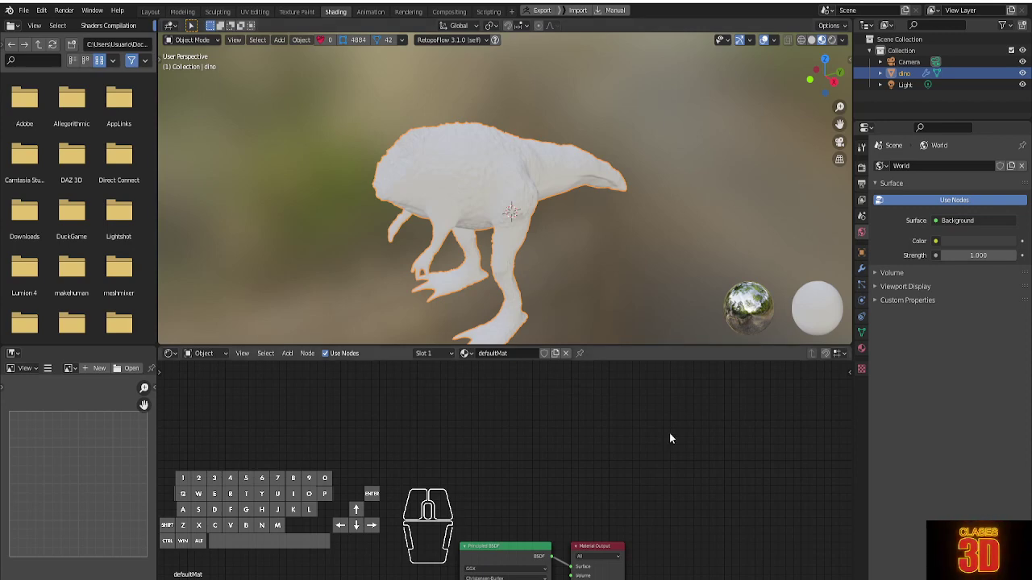
middle_click(587, 455)
Add an Image Texture node to the dino's material via Shift+A > Texture
click(497, 452)
click(406, 453)
key(shift+a)
click(413, 461)
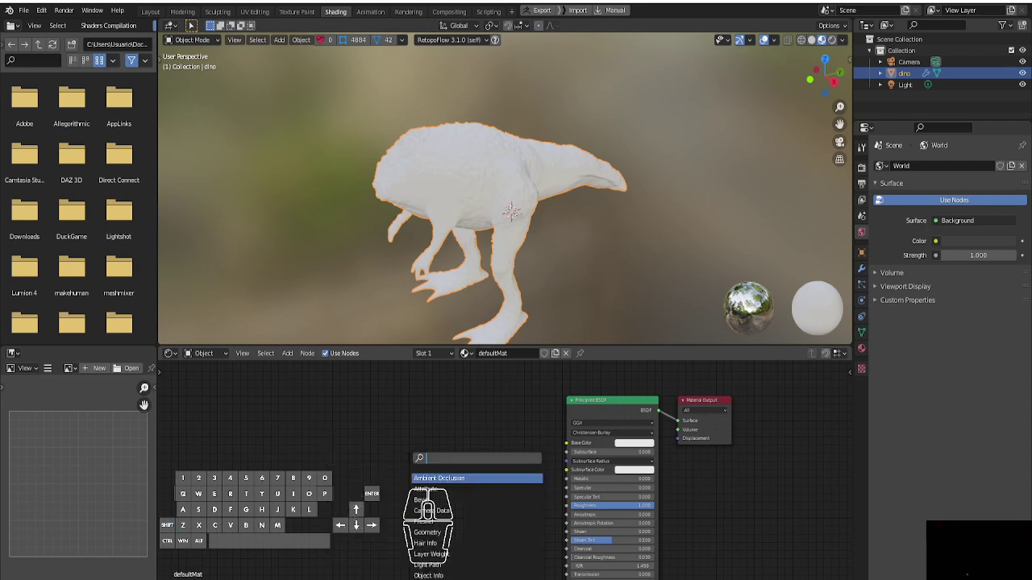
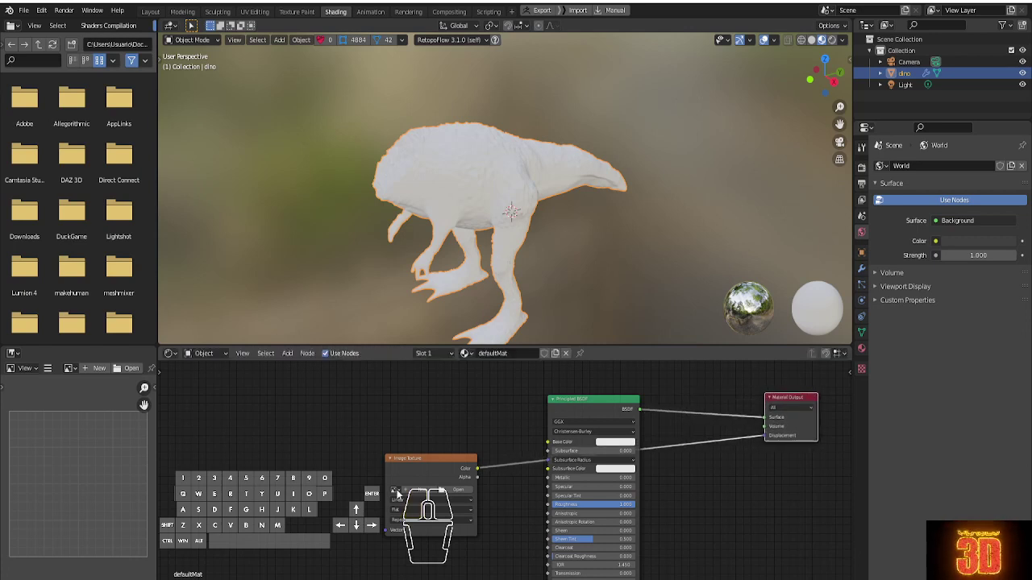
Place the Image Texture node by the output and load the dino displacement EXR file into it
drag(439, 458, 719, 460)
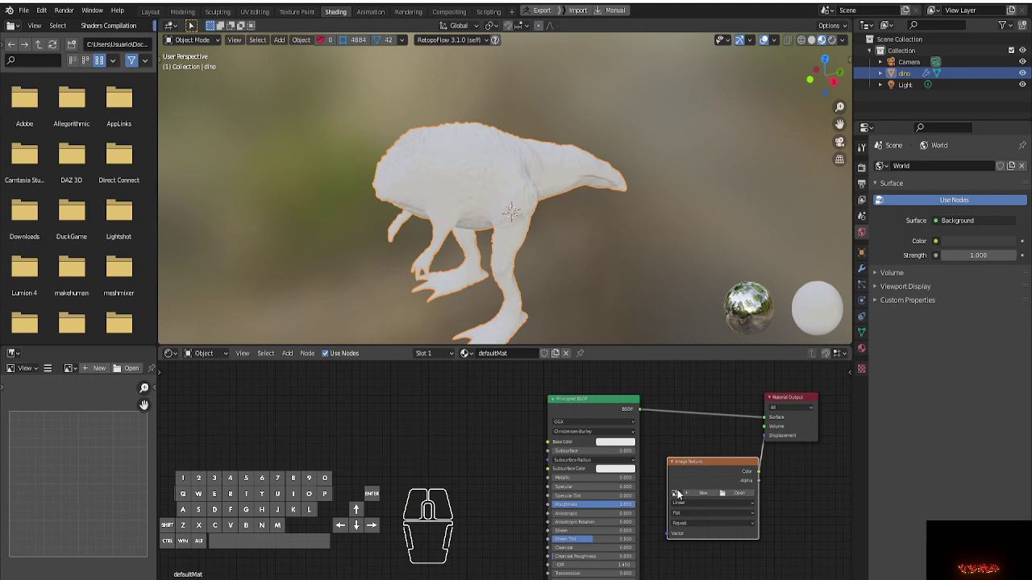
click(683, 496)
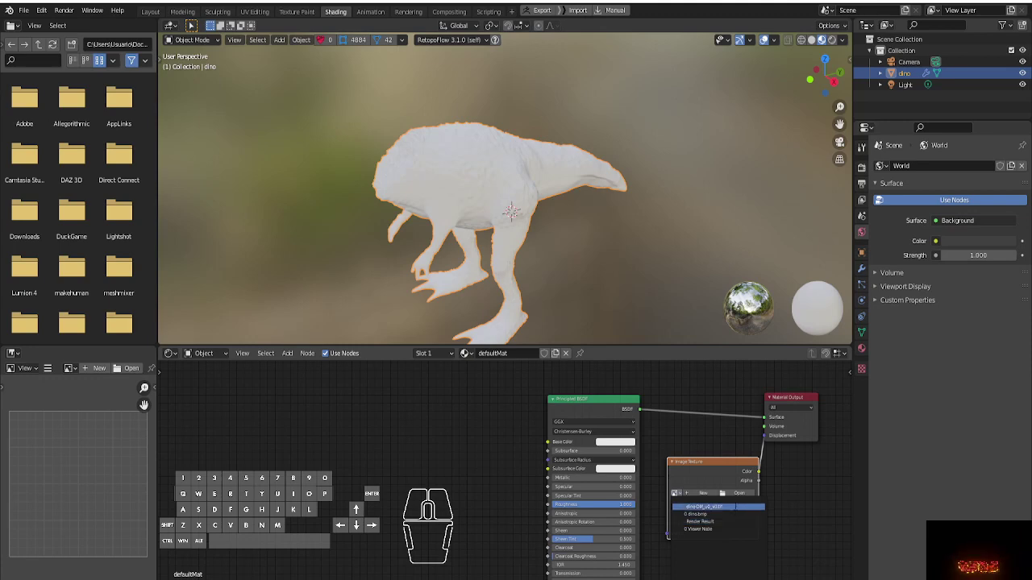
click(741, 497)
click(740, 497)
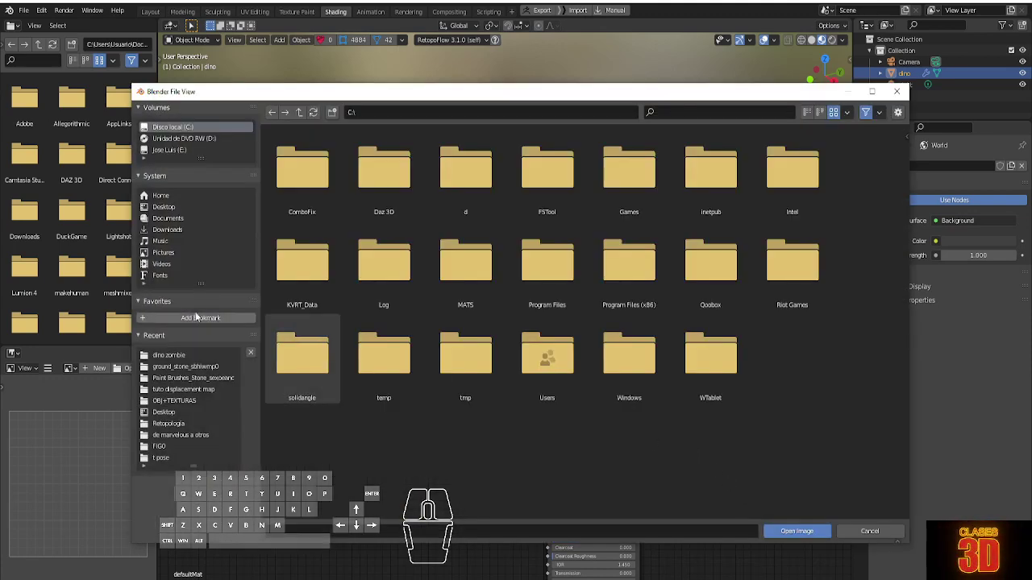
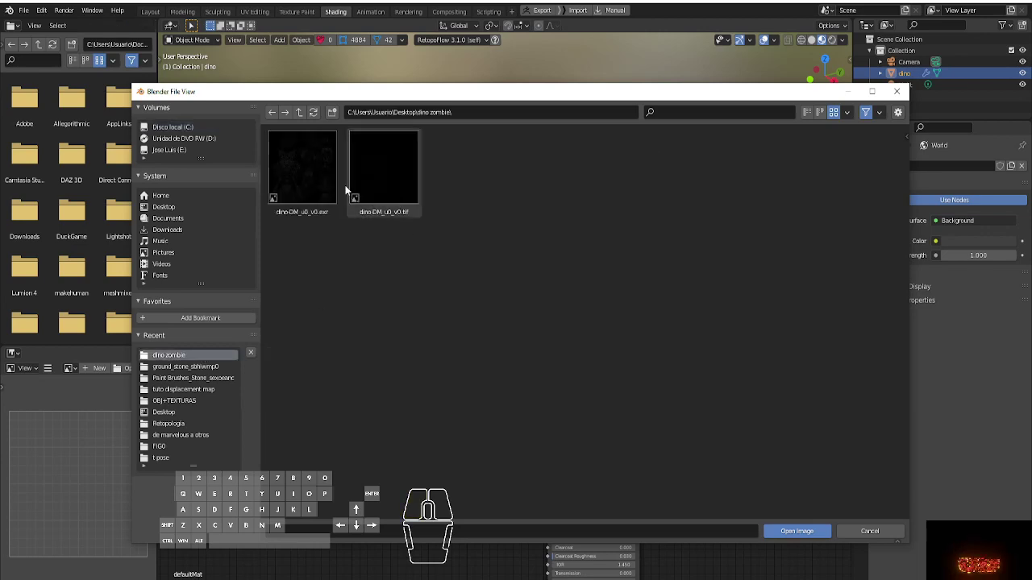
click(322, 177)
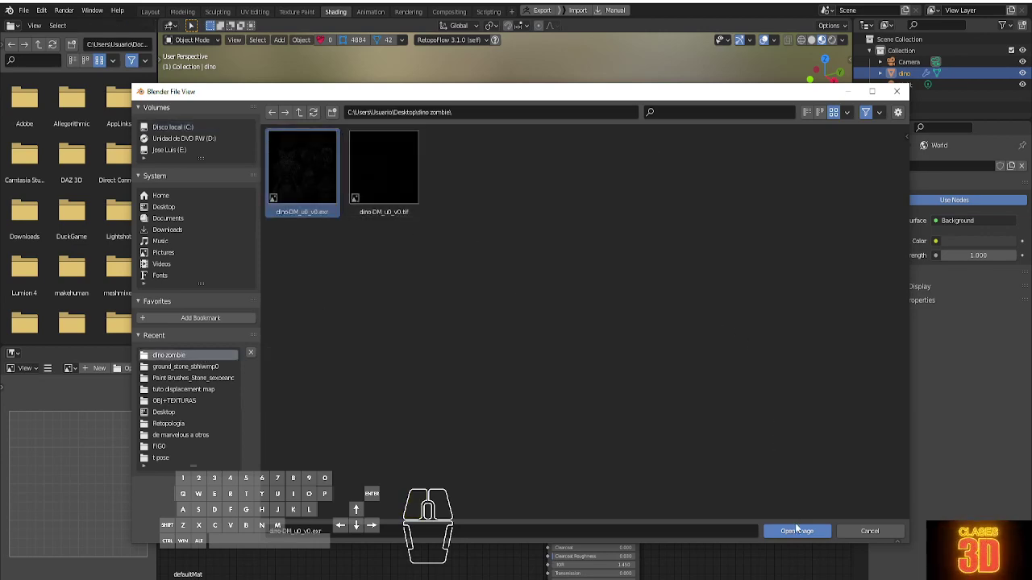
click(801, 534)
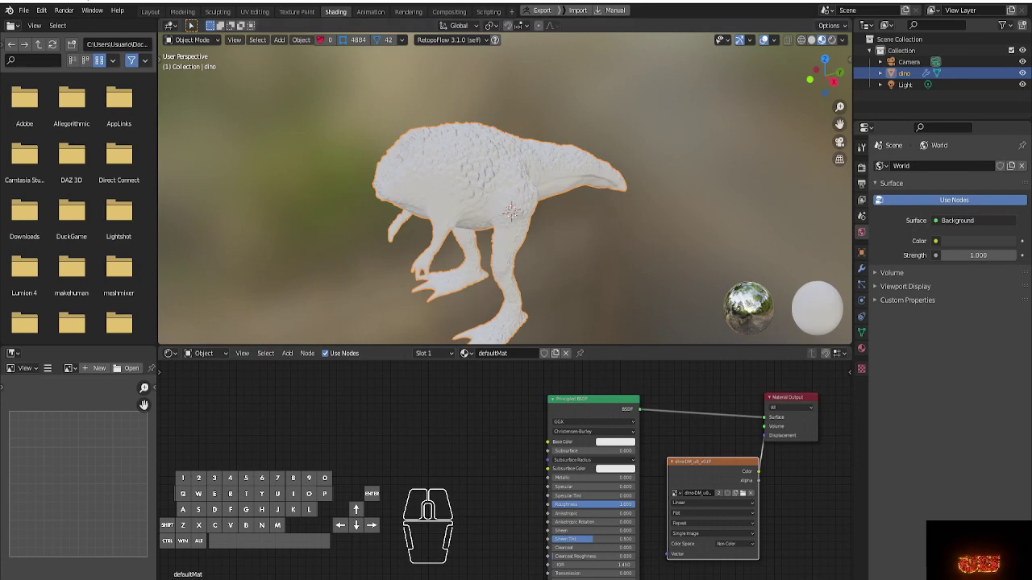
Back in the Layout workspace, preview the dino in rendered shading and orbit around it
click(157, 17)
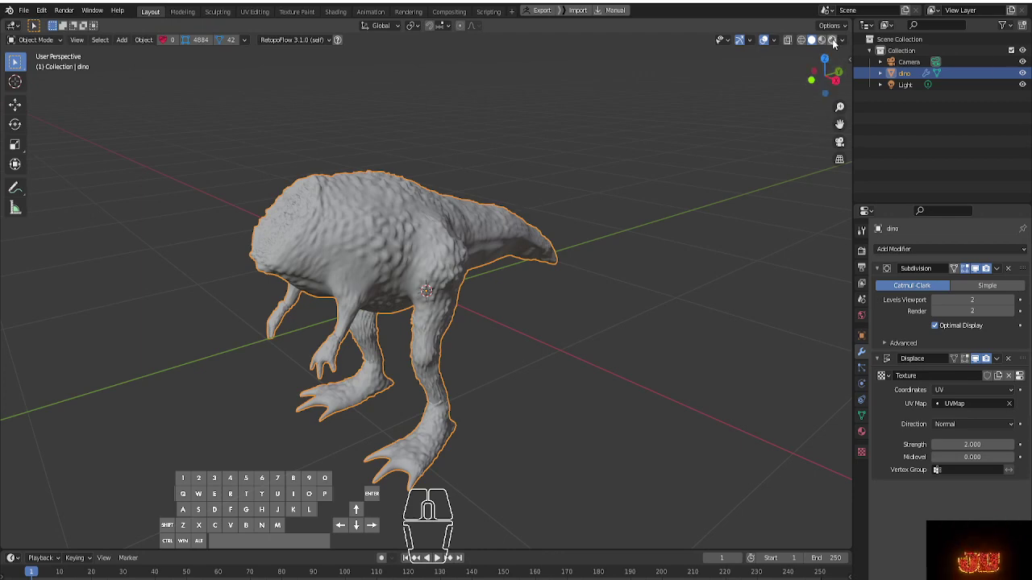
click(838, 42)
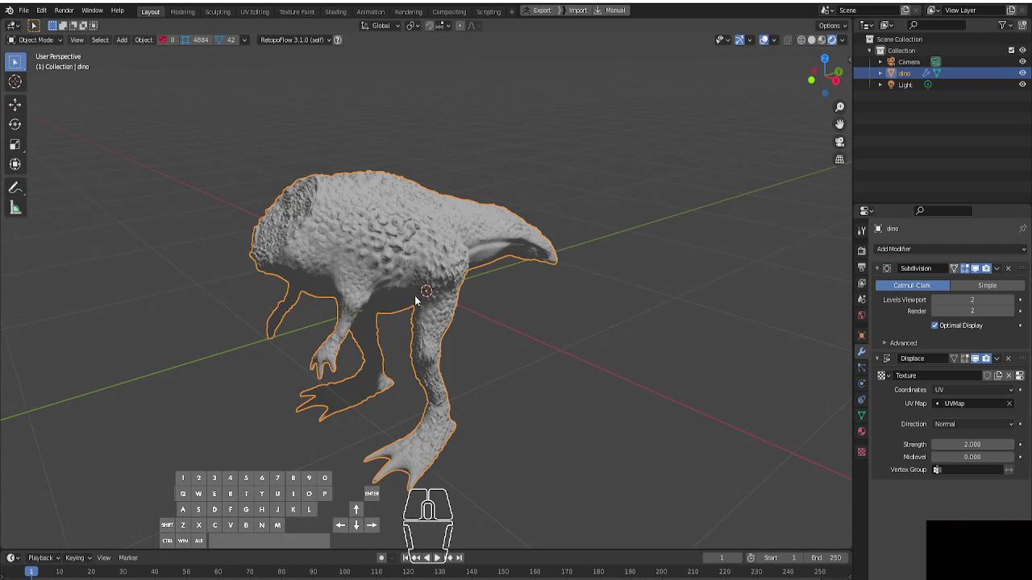
drag(419, 299, 419, 297)
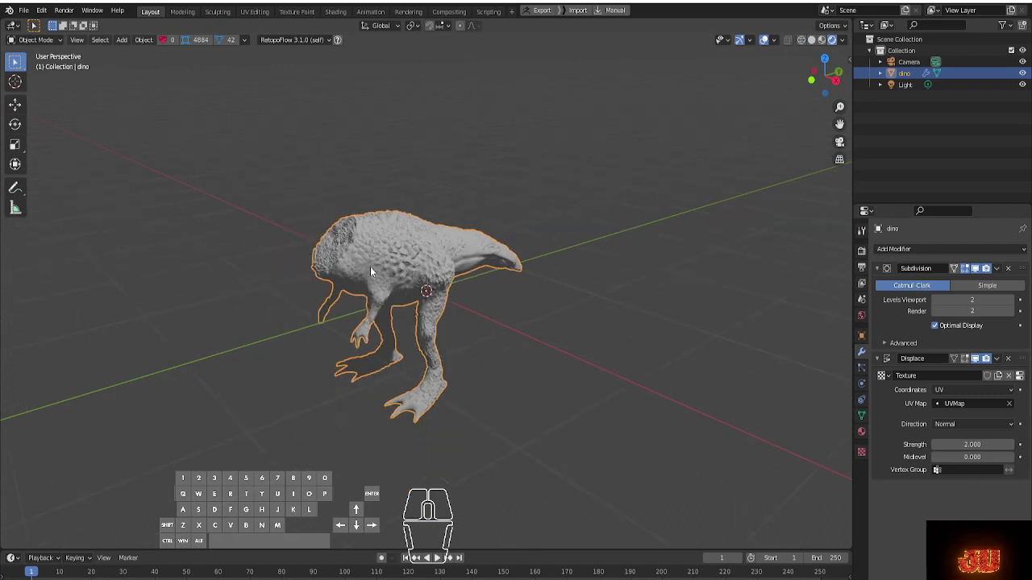
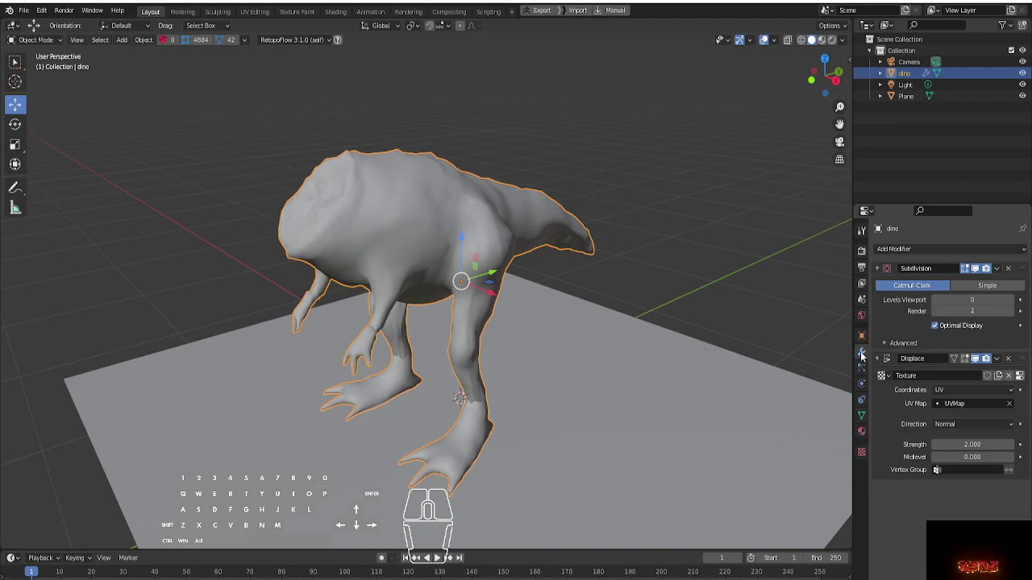
Bring up the dino's Object Properties and expand its Viewport Display settings
click(862, 334)
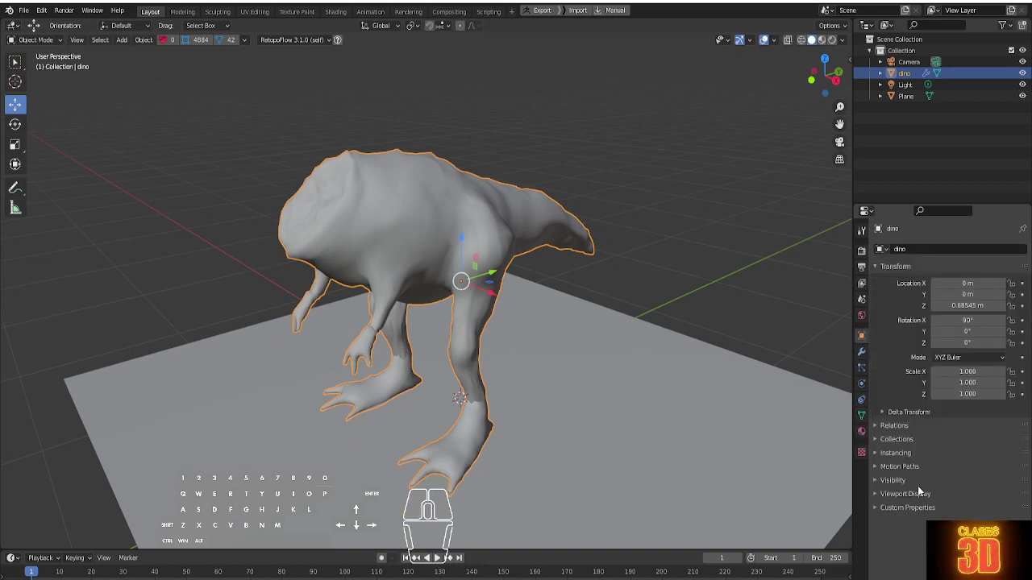
click(906, 498)
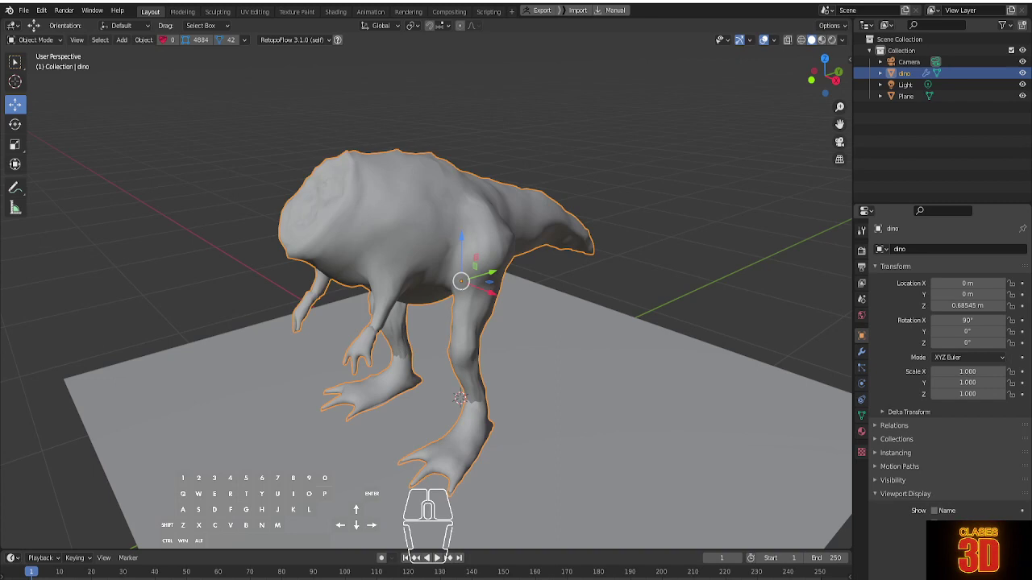
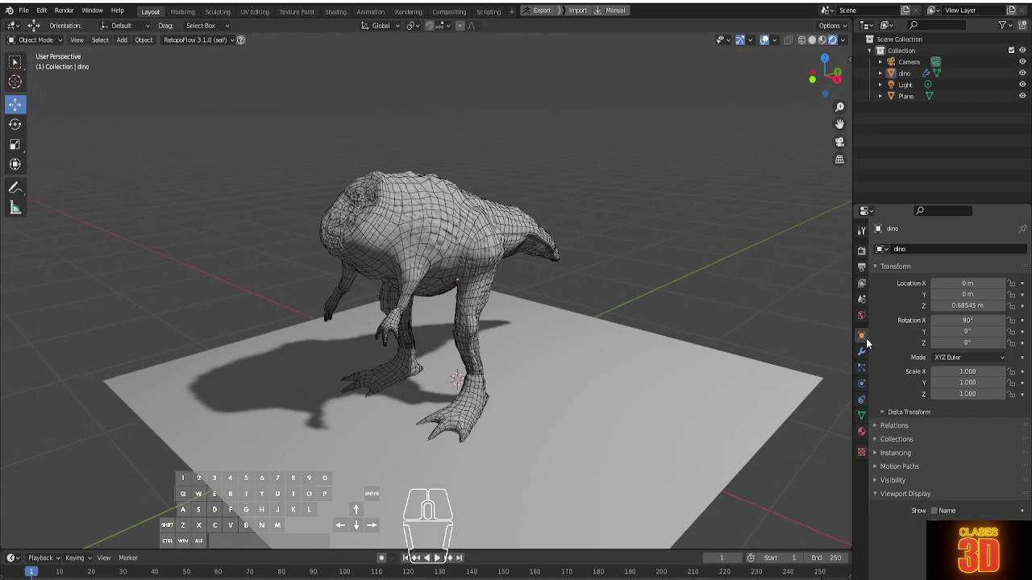
Set the dino's Subdivision render level to 4 in Modifier Properties and check it in the viewport
click(860, 351)
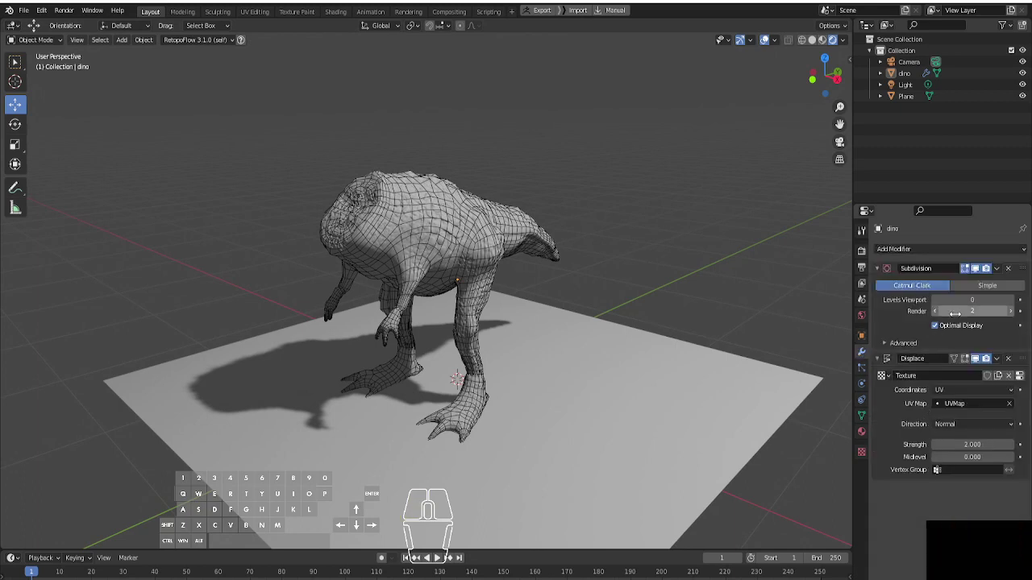
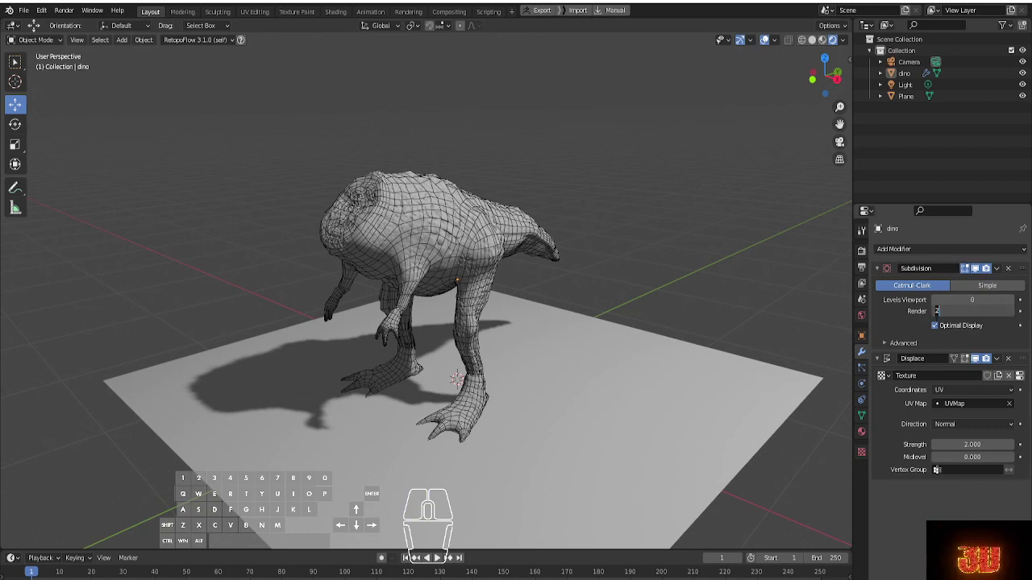
key(4)
key(Return)
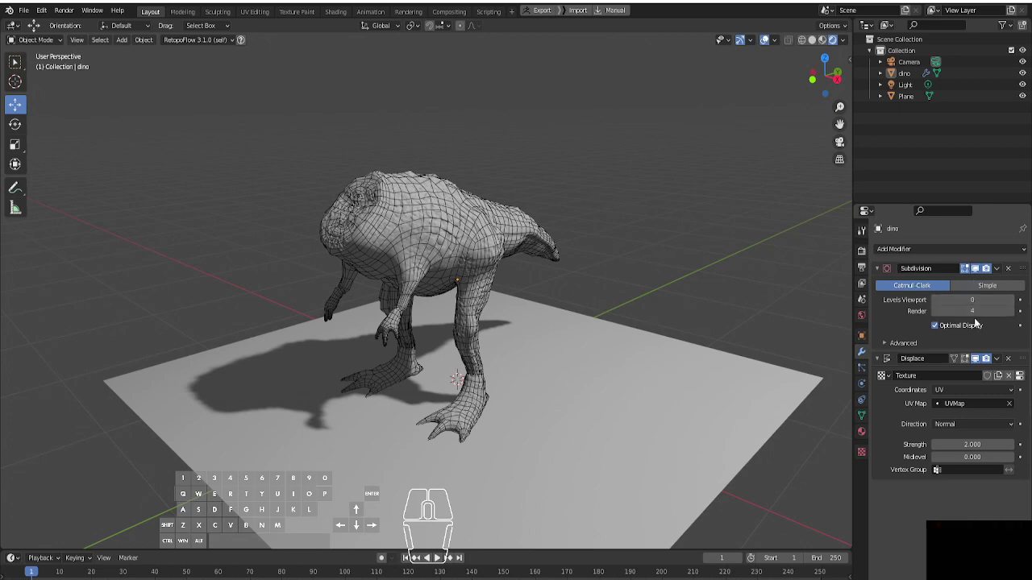
click(599, 129)
drag(377, 186, 381, 185)
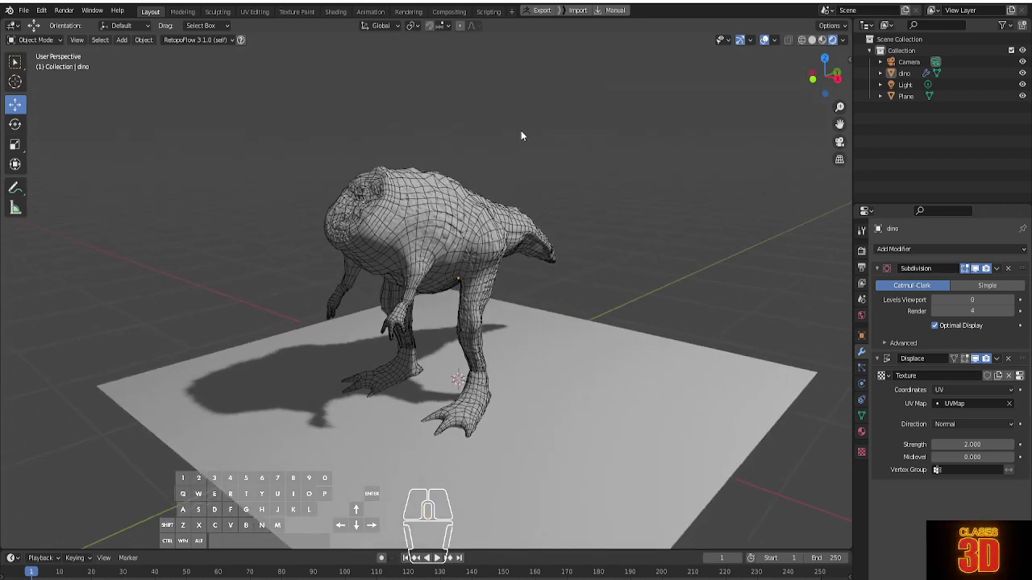
click(533, 122)
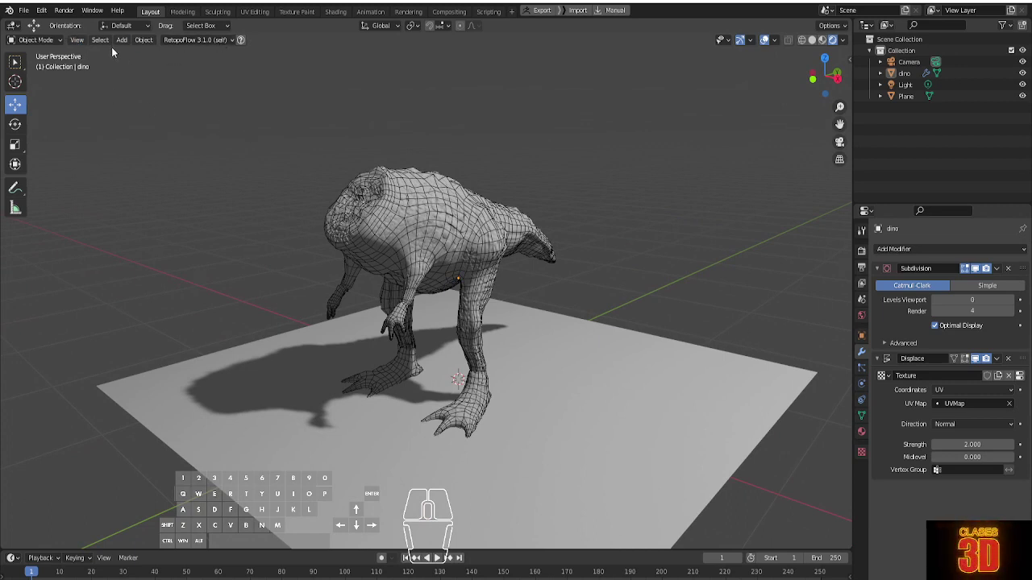
Align the active camera to the current view of the dino
click(84, 39)
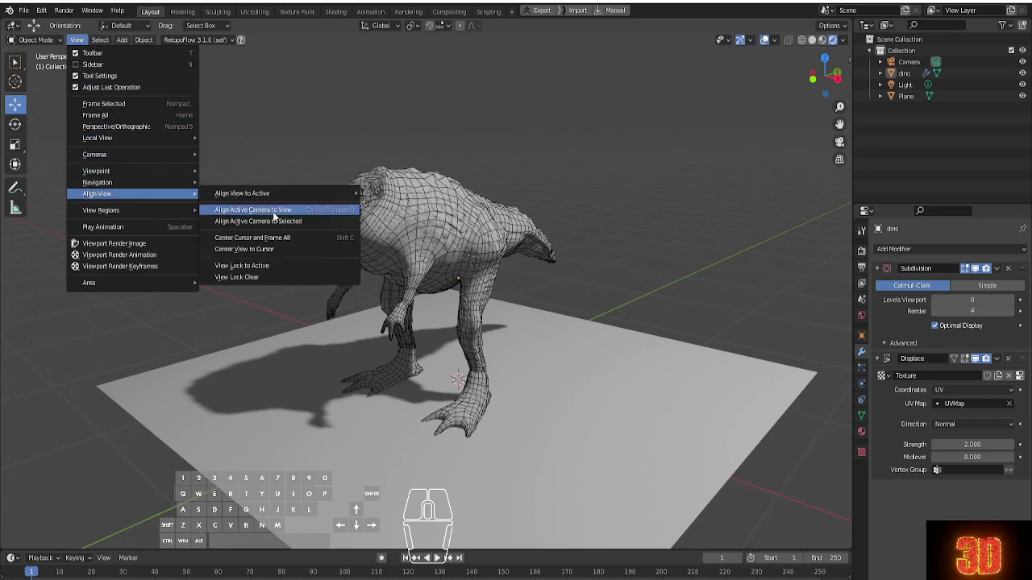
click(279, 215)
click(651, 242)
click(644, 247)
scroll(up, 3)
middle_click(559, 253)
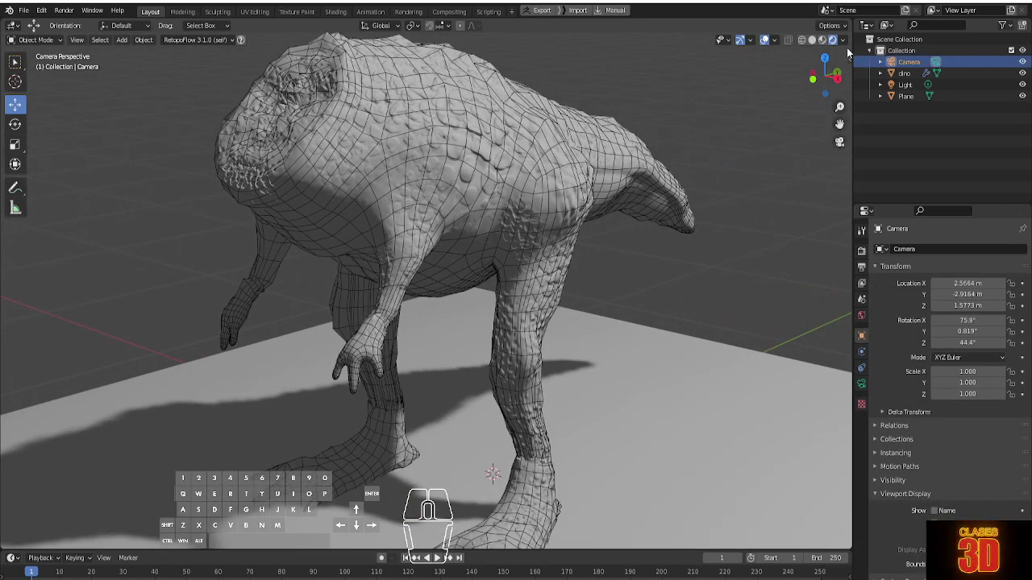
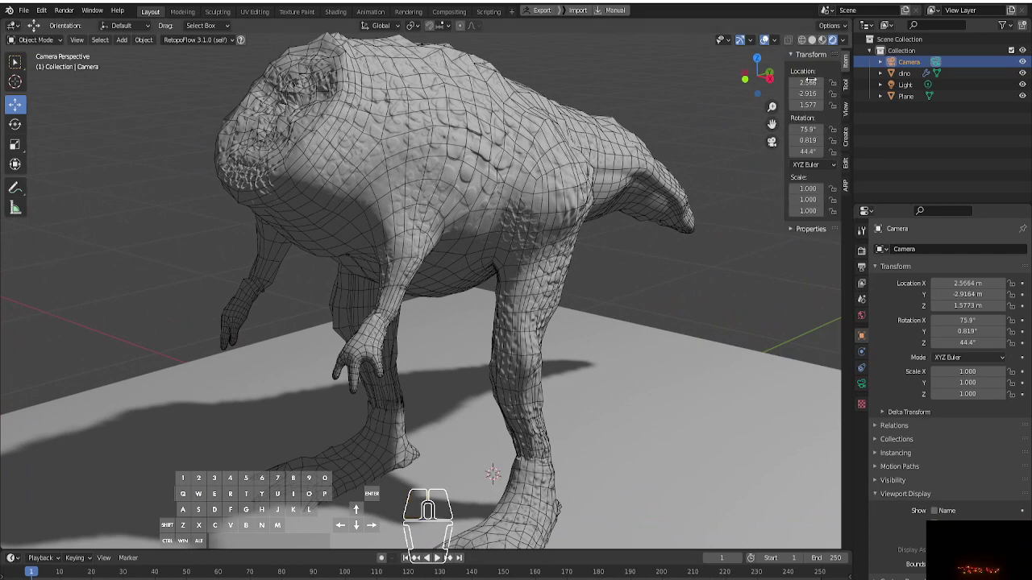
Enable Lock Camera to View in the sidebar and zoom to reframe the whole dino
click(844, 108)
click(853, 108)
click(815, 195)
scroll(down, 3)
scroll(up, 3)
scroll(up, 3)
scroll(down, 3)
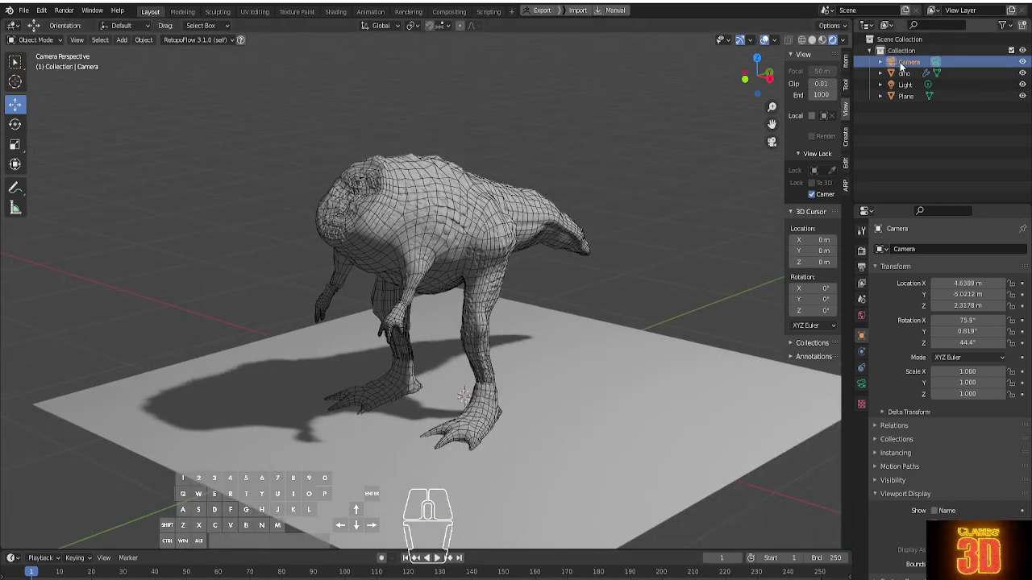
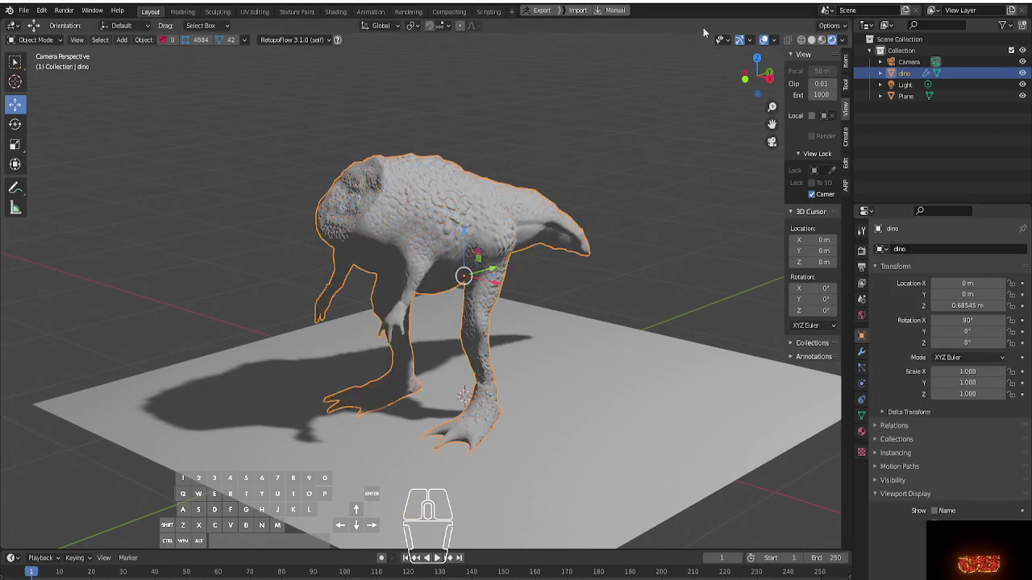
Return to Solid shading, dolly the locked camera around the dino and review the Eevee render settings
click(815, 37)
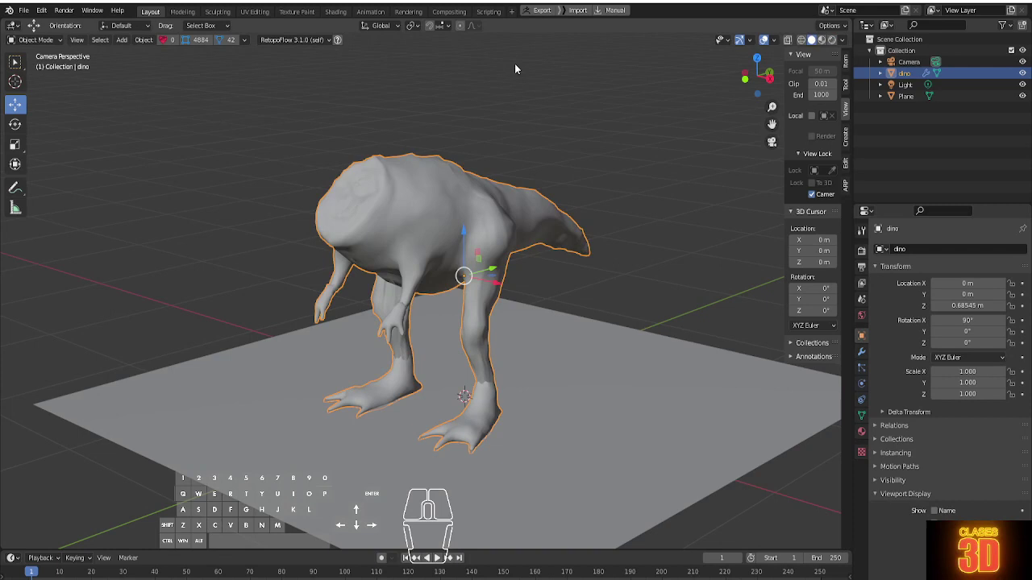
middle_click(367, 224)
middle_click(368, 225)
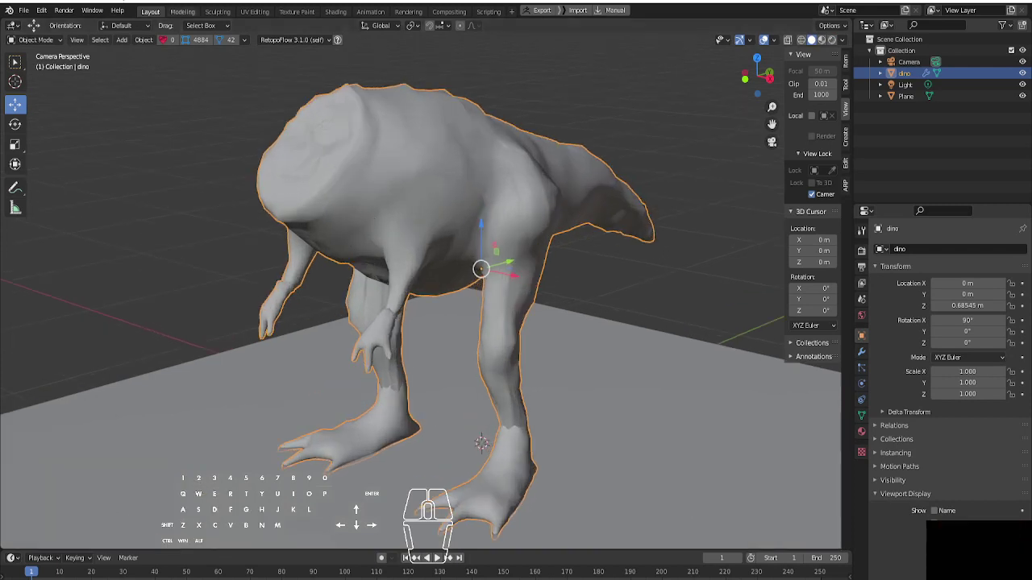
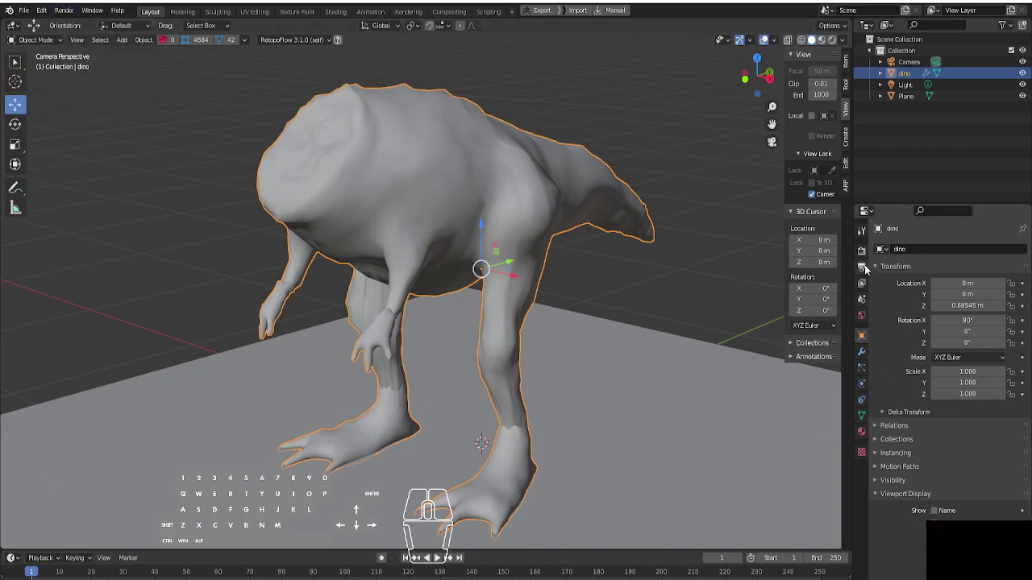
click(868, 268)
click(868, 254)
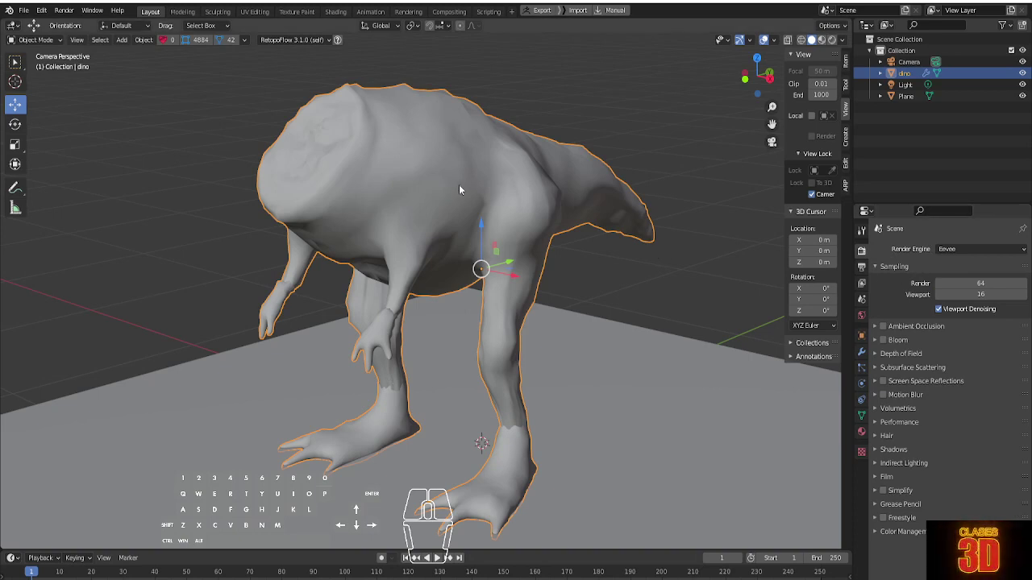
drag(464, 188, 464, 189)
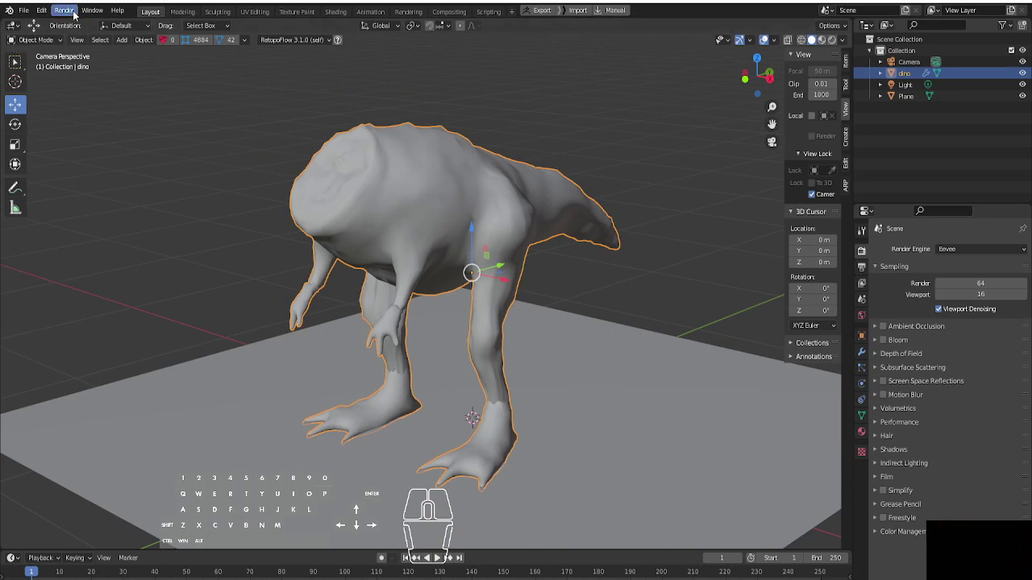
Render the camera view of the displaced dino and close the render result window
click(861, 354)
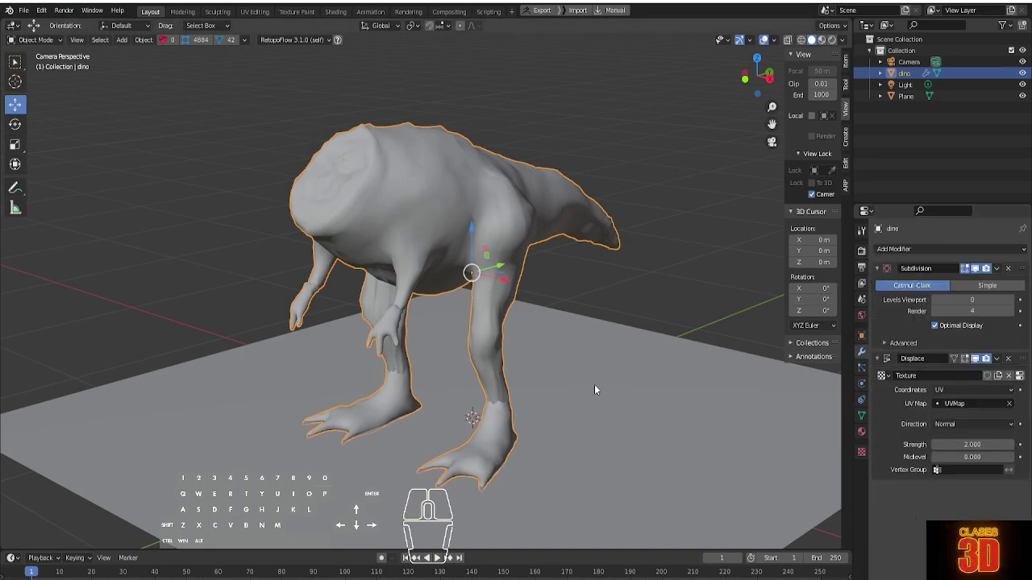
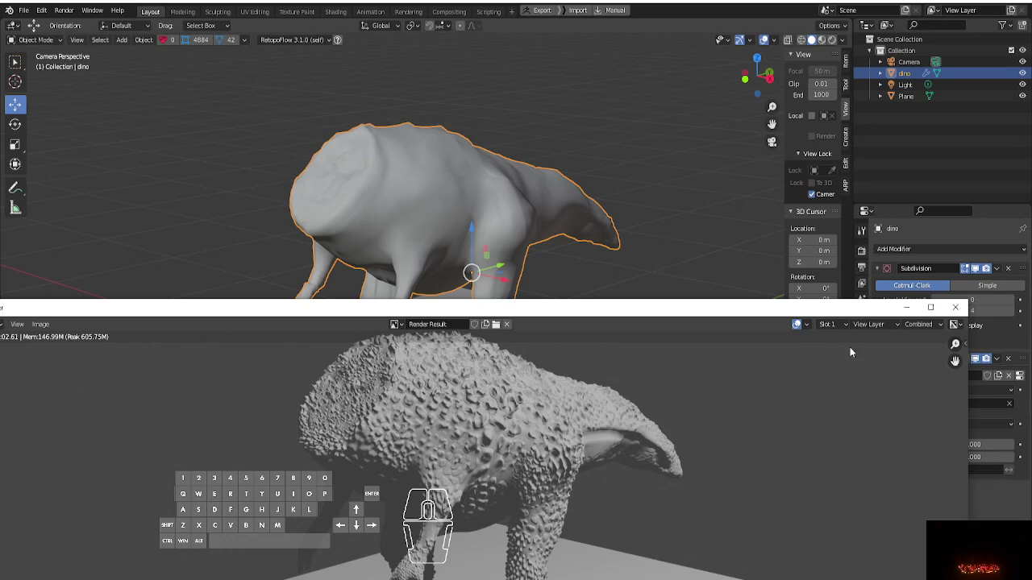
click(958, 317)
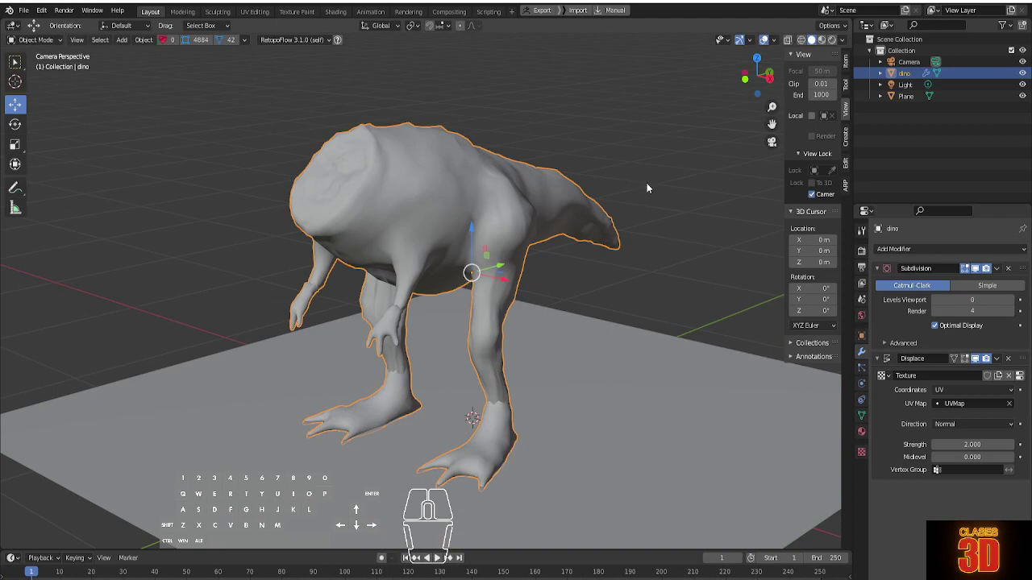